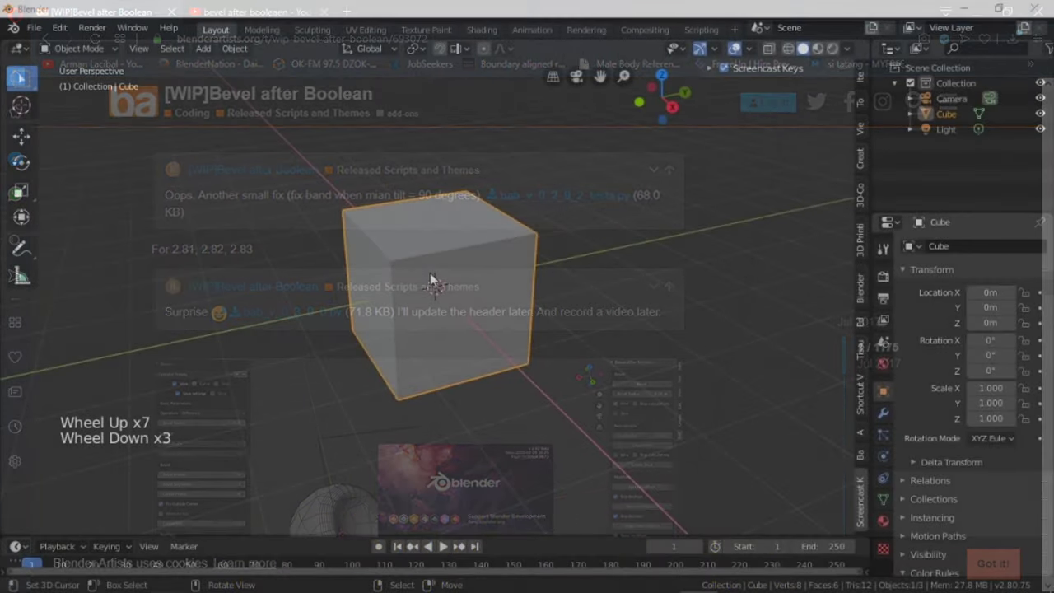
Duplicate the cube's Subdivision Surface modifier, subdivide the mesh in Edit Mode, and apply the top modifier
scroll(down, 3)
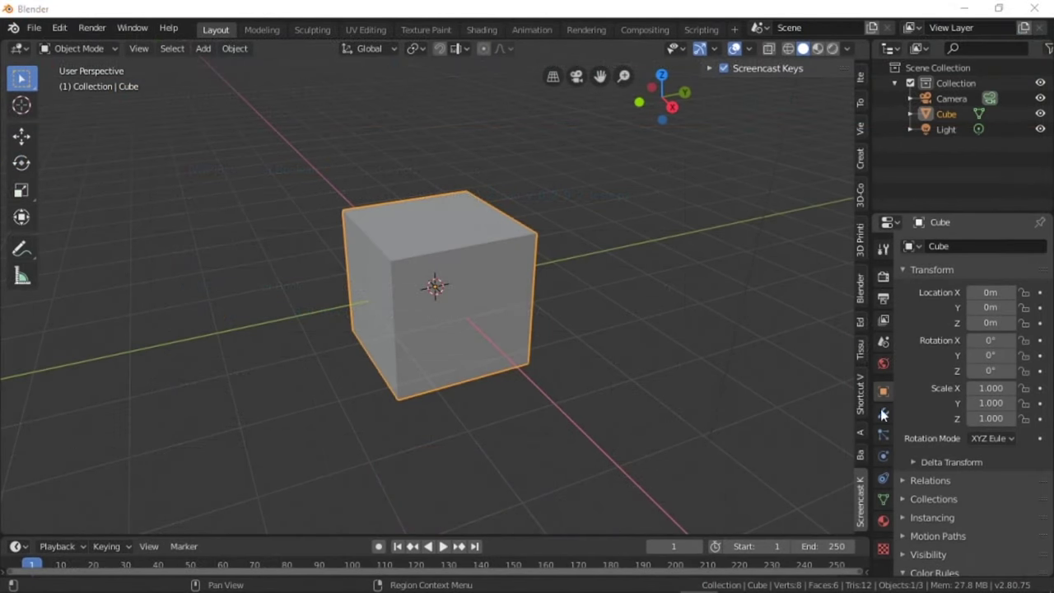
click(886, 419)
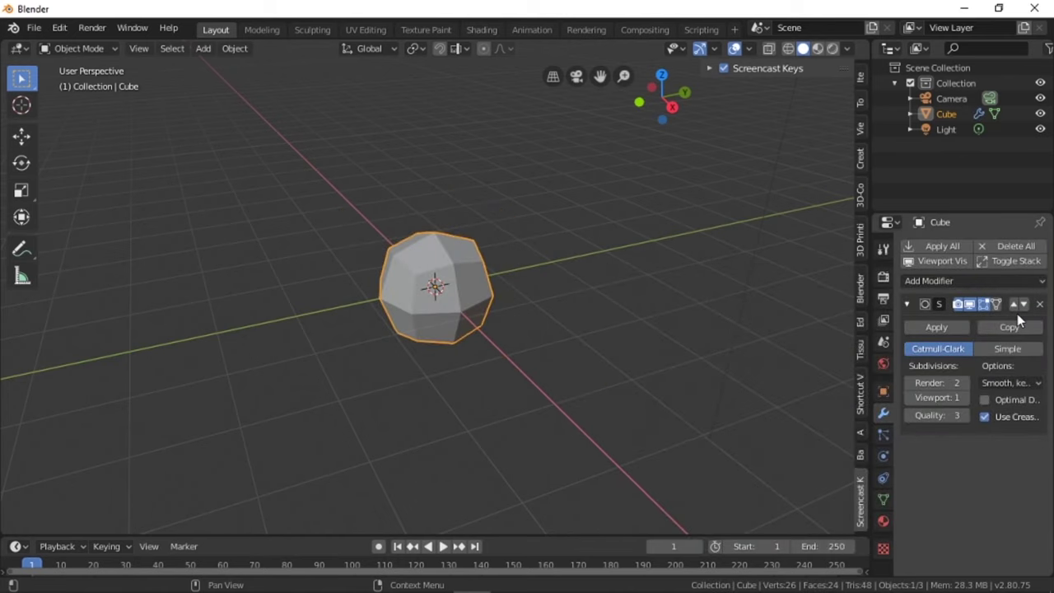
click(1019, 329)
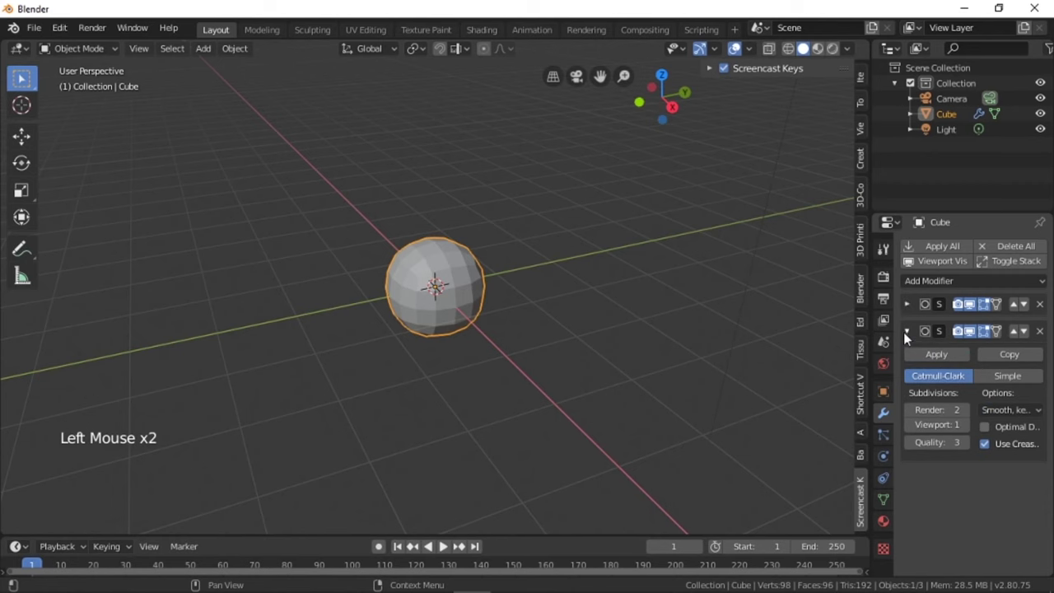
scroll(up, 3)
key(Tab)
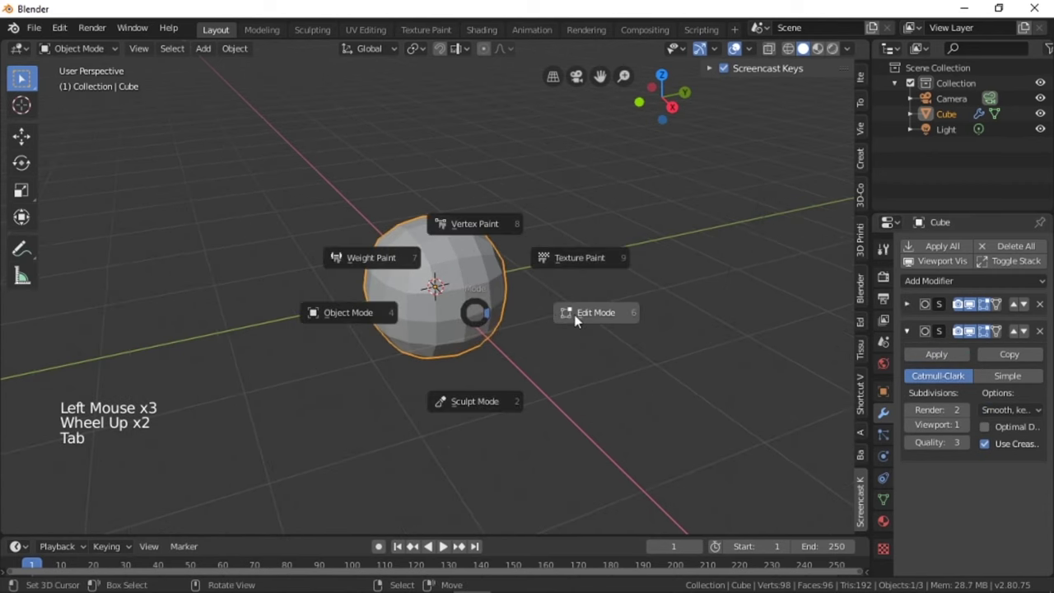
key(w)
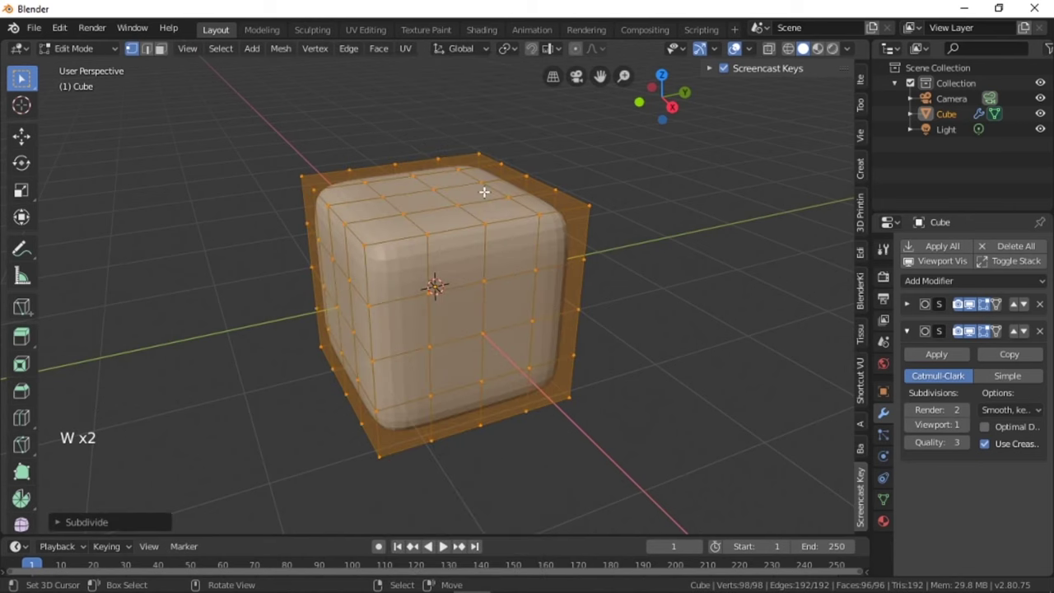
key(Tab)
scroll(down, 3)
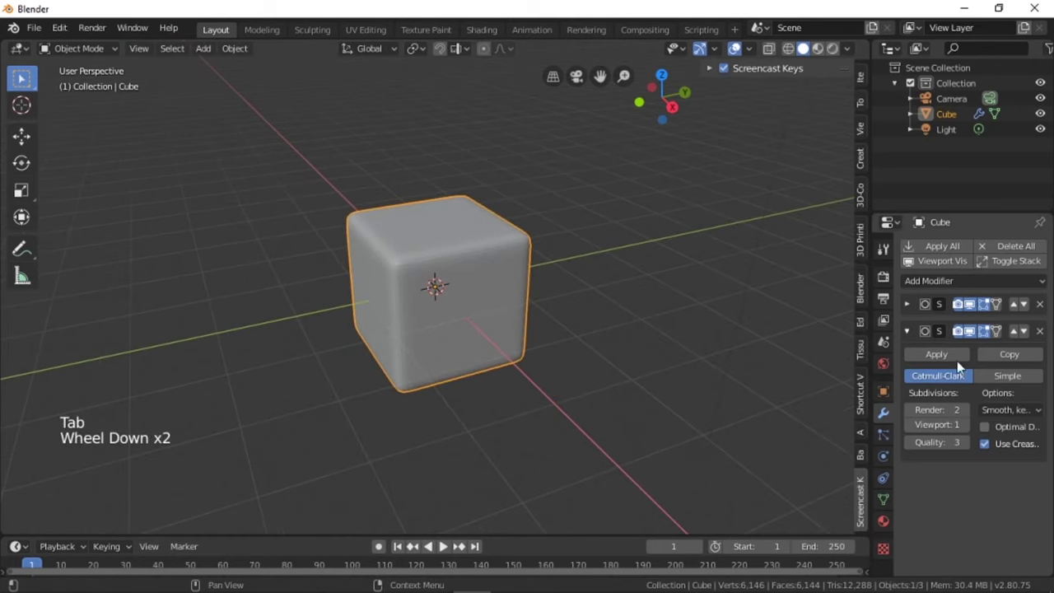
click(935, 357)
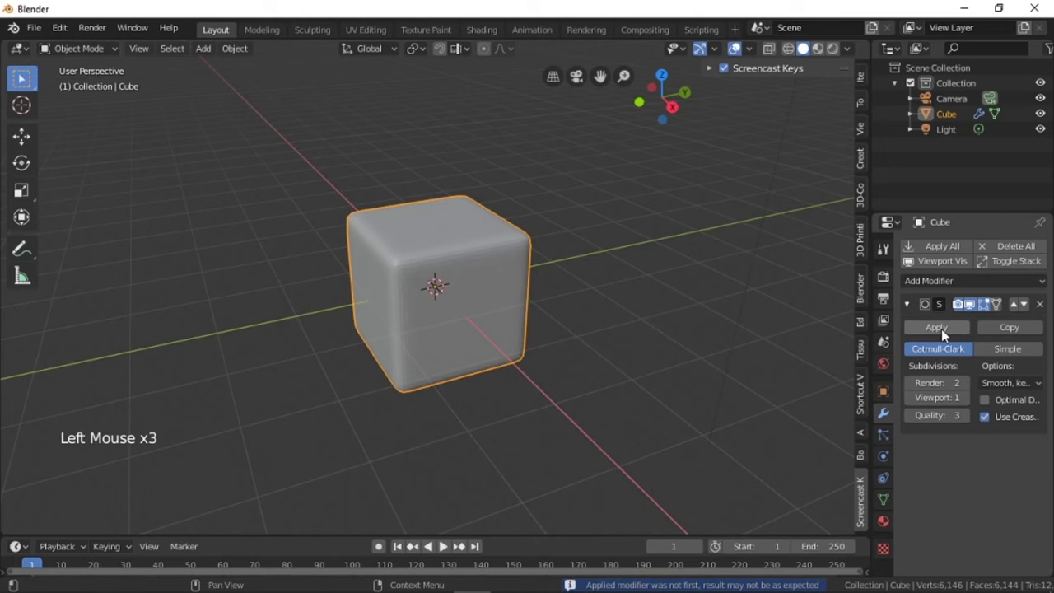
Duplicate the rounded cube as Cube.001 and roughly scale and move the copy
middle_click(575, 284)
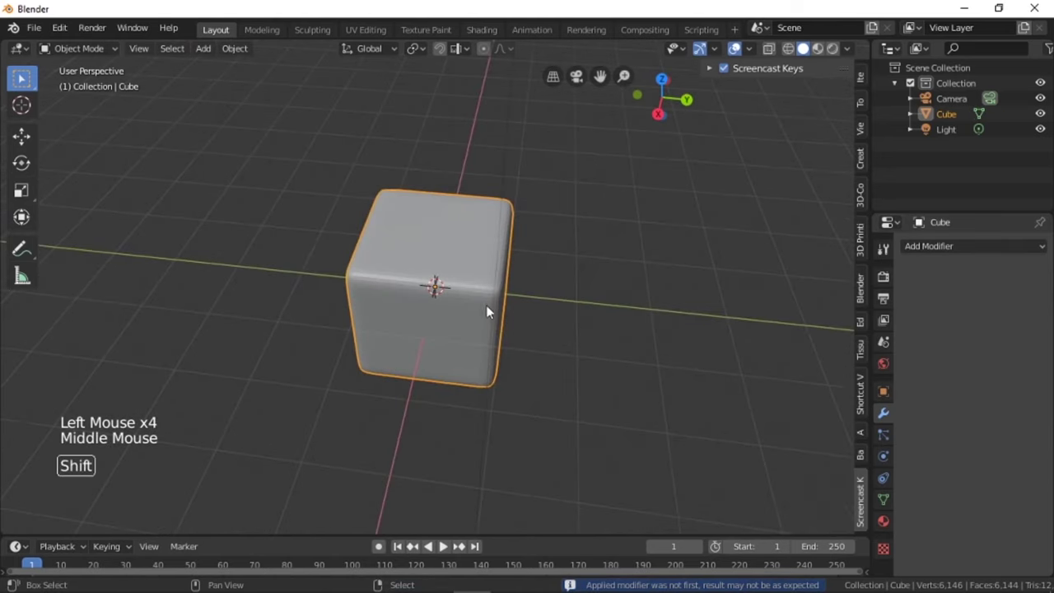
key(shift+d)
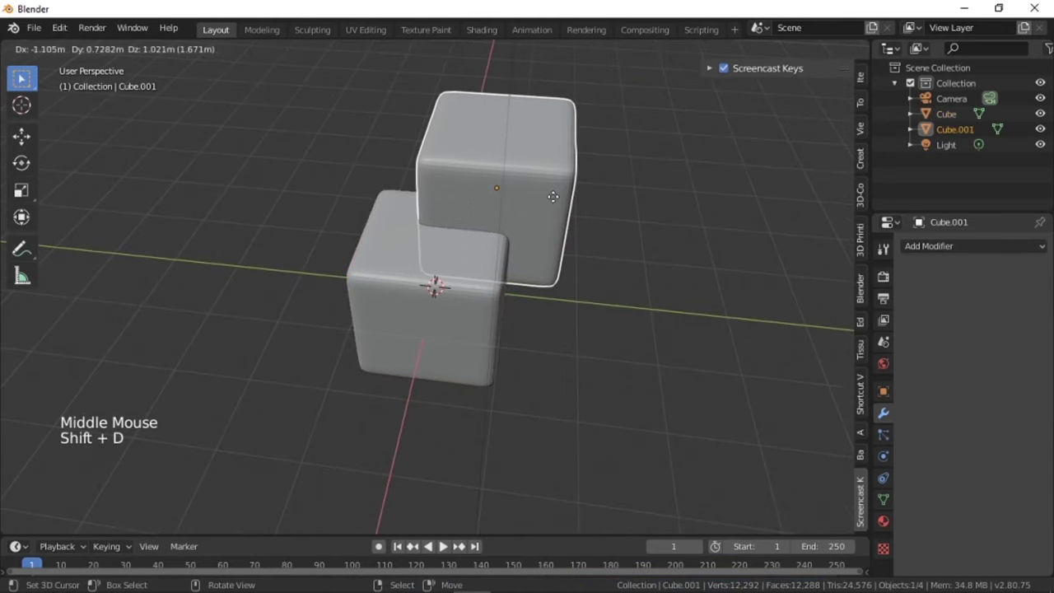
middle_click(496, 260)
key(s)
middle_click(540, 245)
key(g)
scroll(down, 3)
middle_click(350, 329)
Shrink Cube.001 further and seat it on top of the main cube
scroll(up, 3)
key(s)
key(g)
middle_click(524, 256)
middle_click(507, 268)
middle_click(427, 304)
key(g)
middle_click(453, 268)
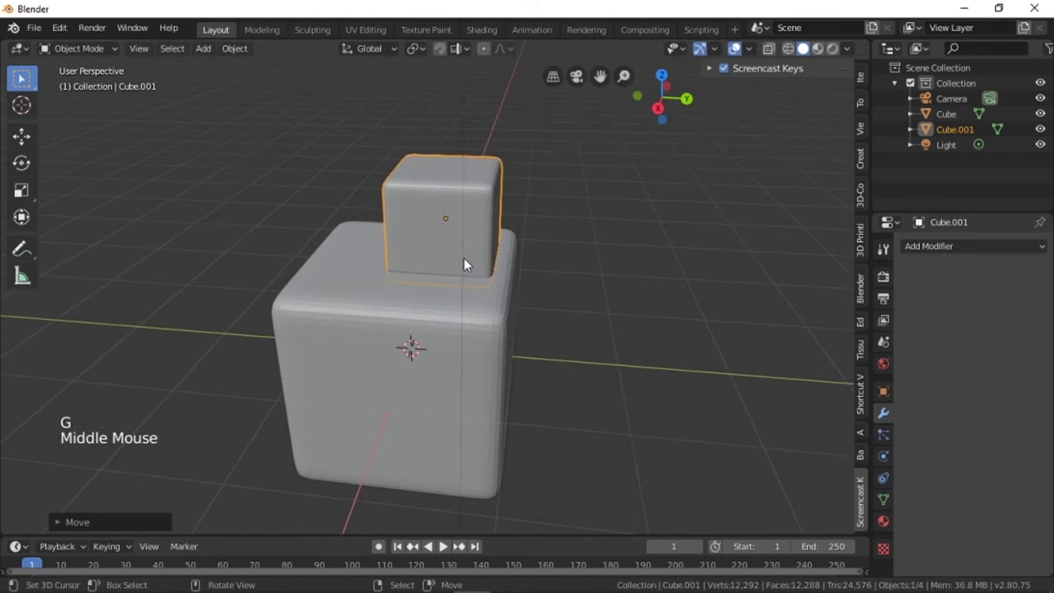
Inside Cube.001, duplicate the mesh and tilt the copy against the main cube's upper left edge
key(Tab)
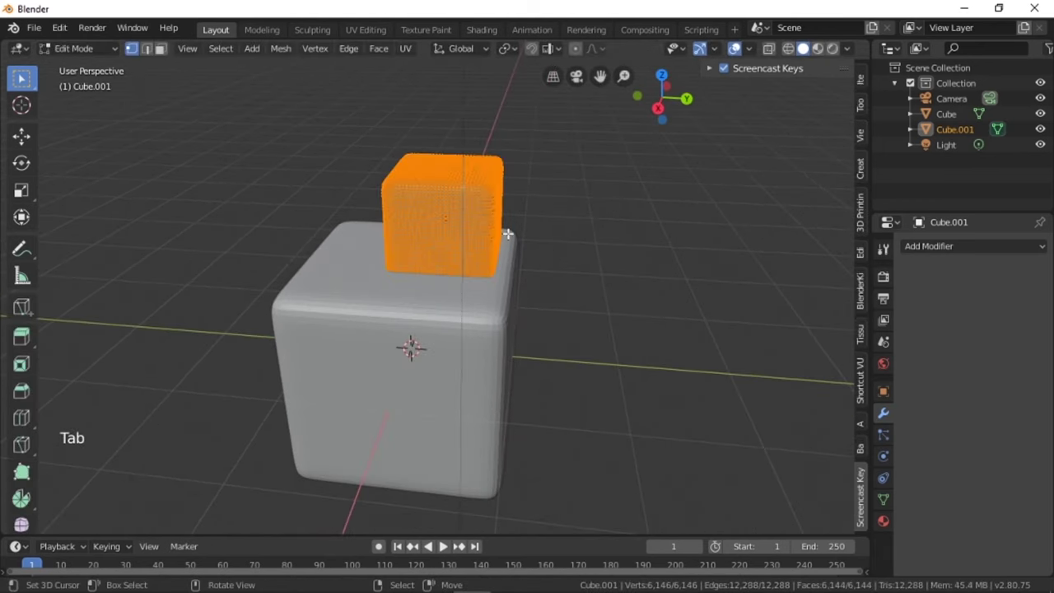
key(shift+d)
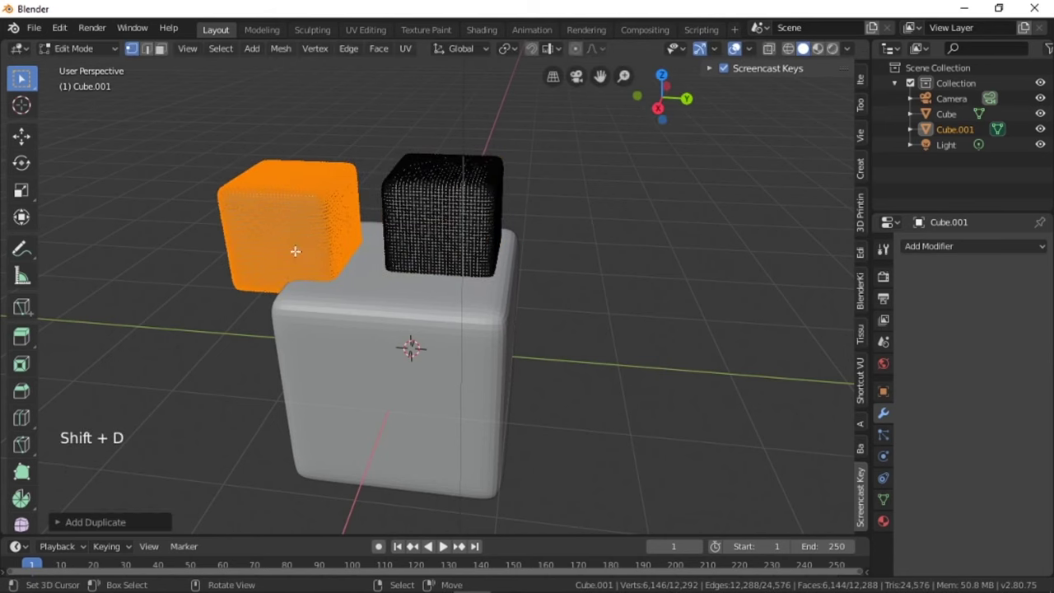
click(24, 179)
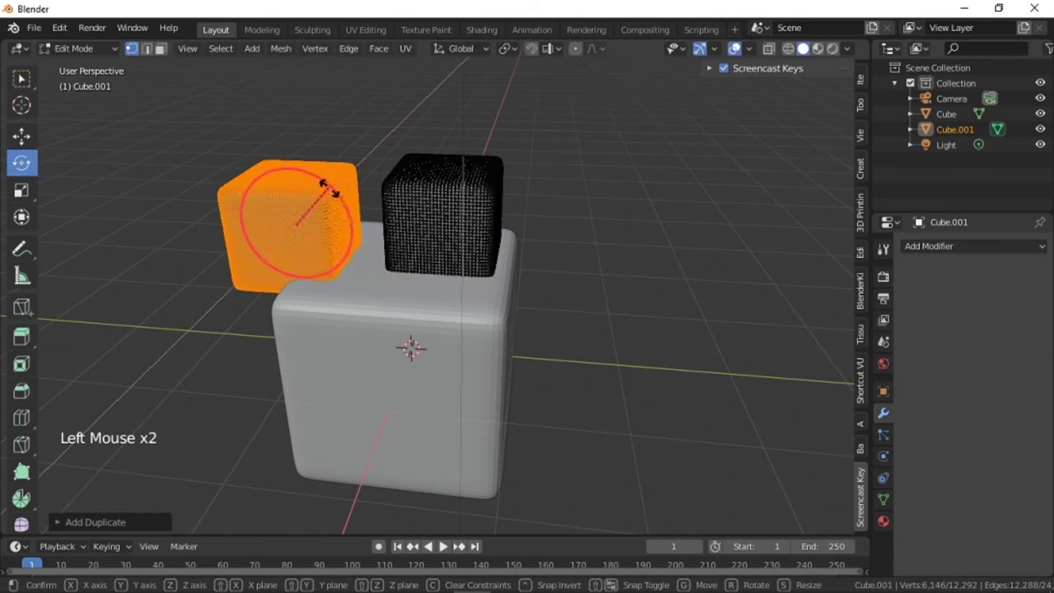
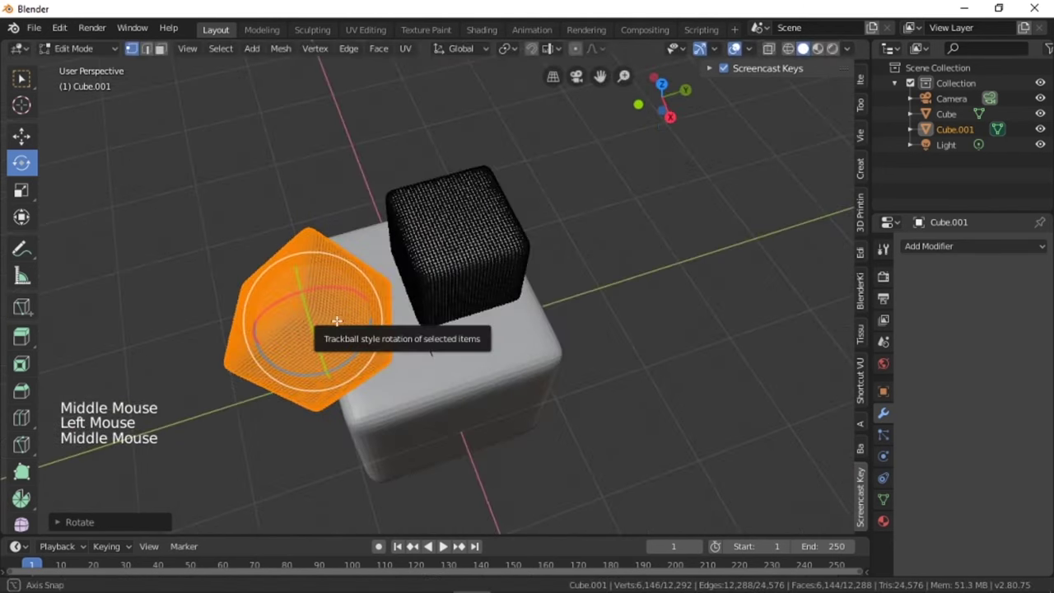
key(Tab)
middle_click(703, 247)
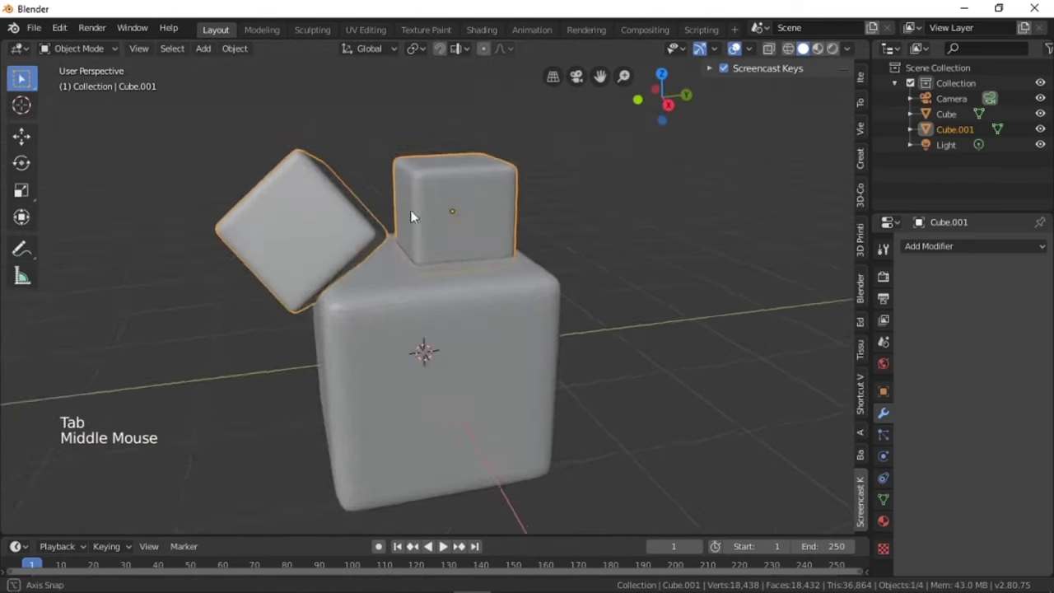
middle_click(506, 290)
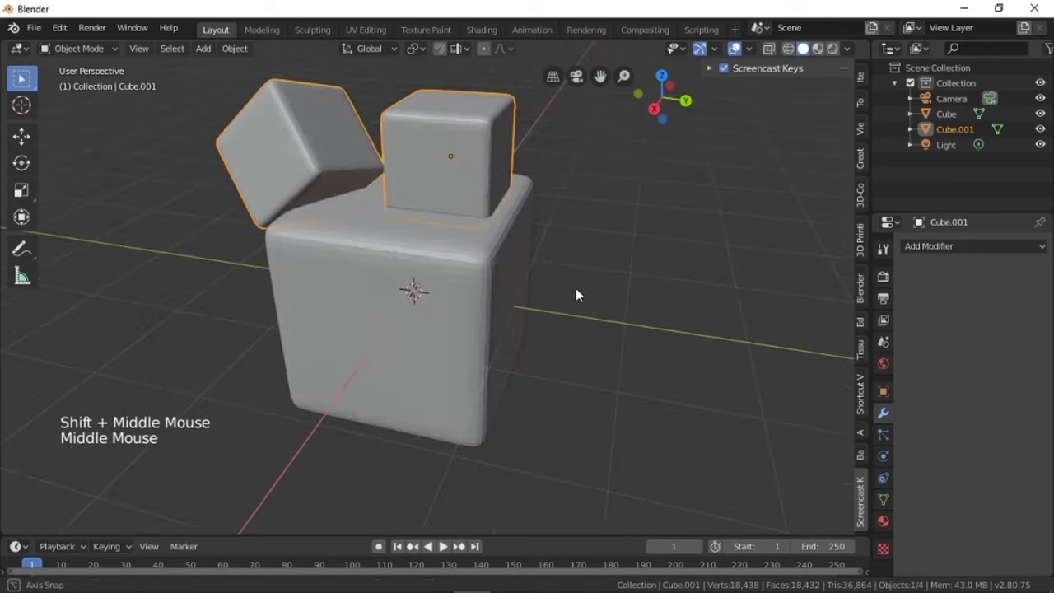
Give the main cube a Boolean Difference modifier with Cube.001 as the cutter
right_click(438, 327)
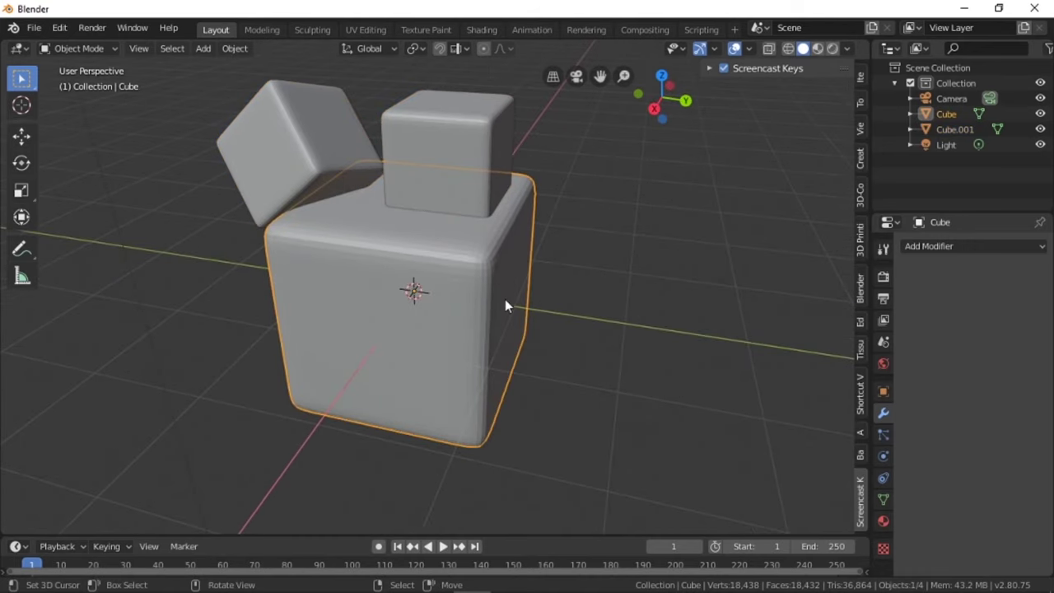
middle_click(515, 310)
middle_click(533, 289)
click(947, 253)
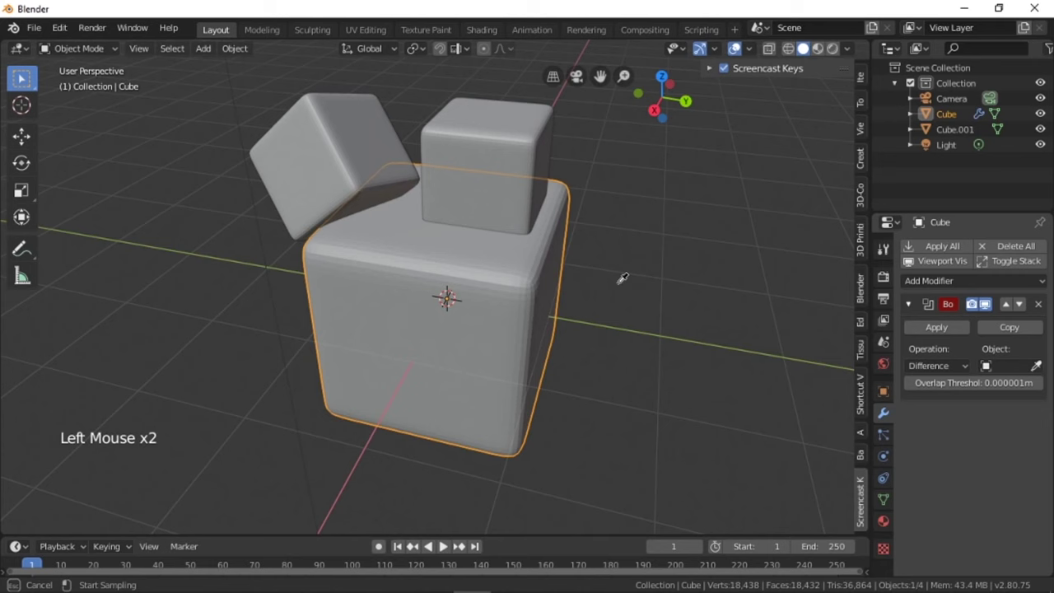
middle_click(558, 171)
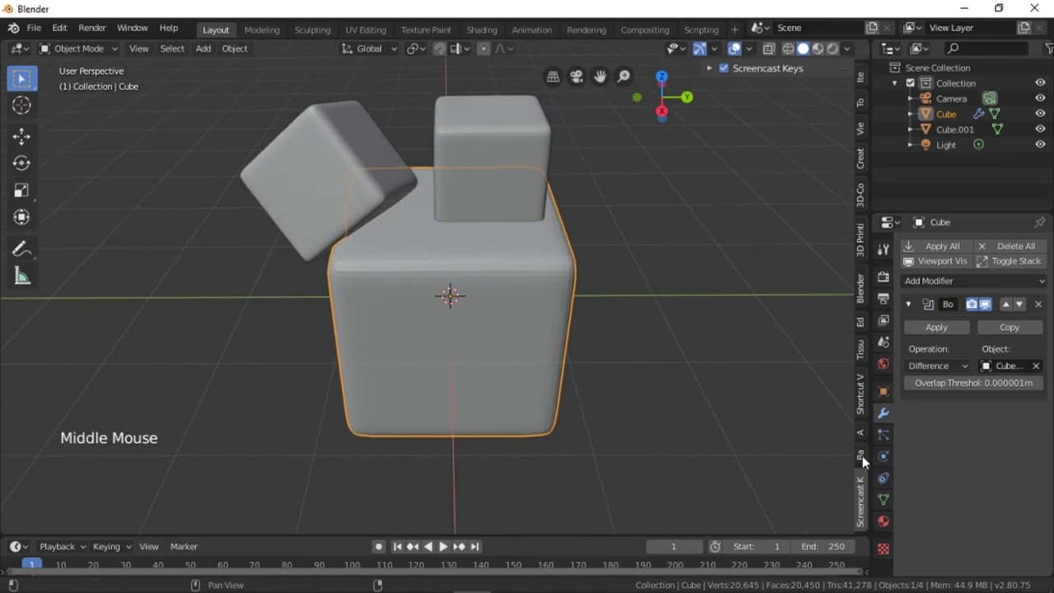
Run Bevel After Boolean on the cube, rounding the cut recesses at 0.05 m, and inspect the result
click(870, 463)
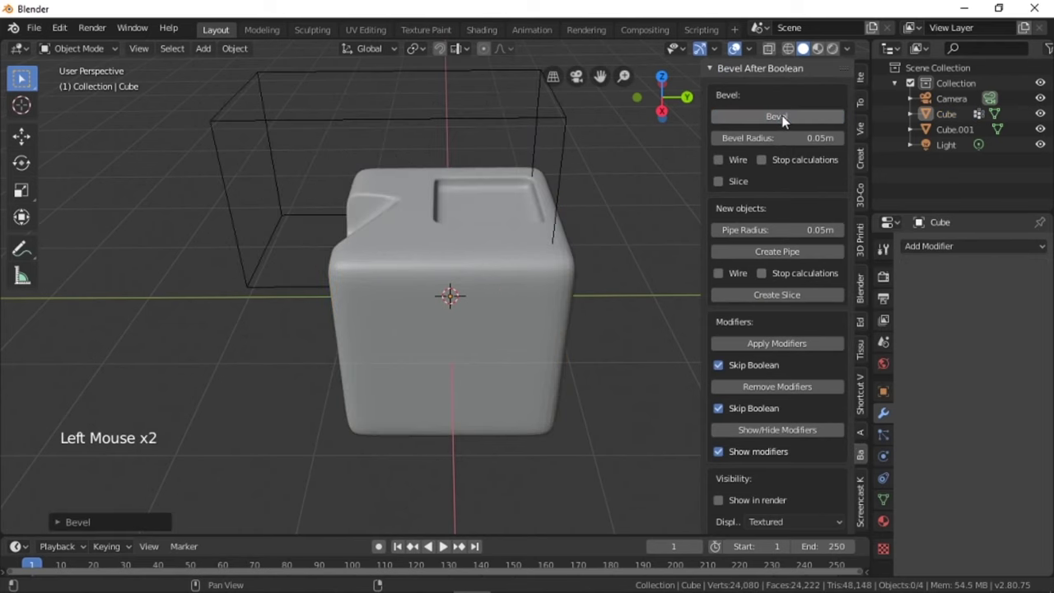
middle_click(448, 309)
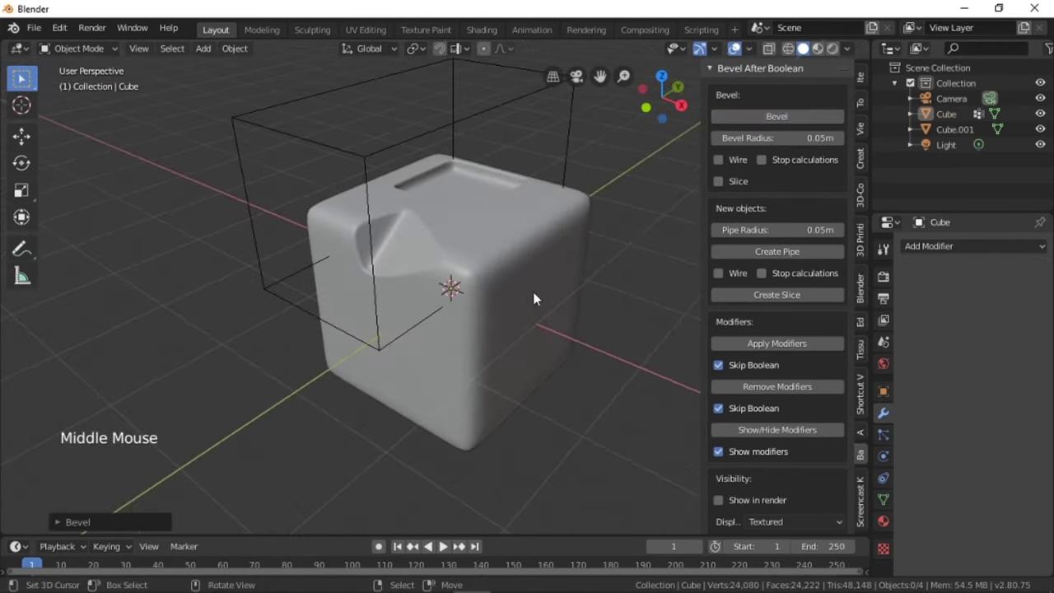
scroll(up, 3)
middle_click(537, 305)
scroll(down, 3)
middle_click(442, 340)
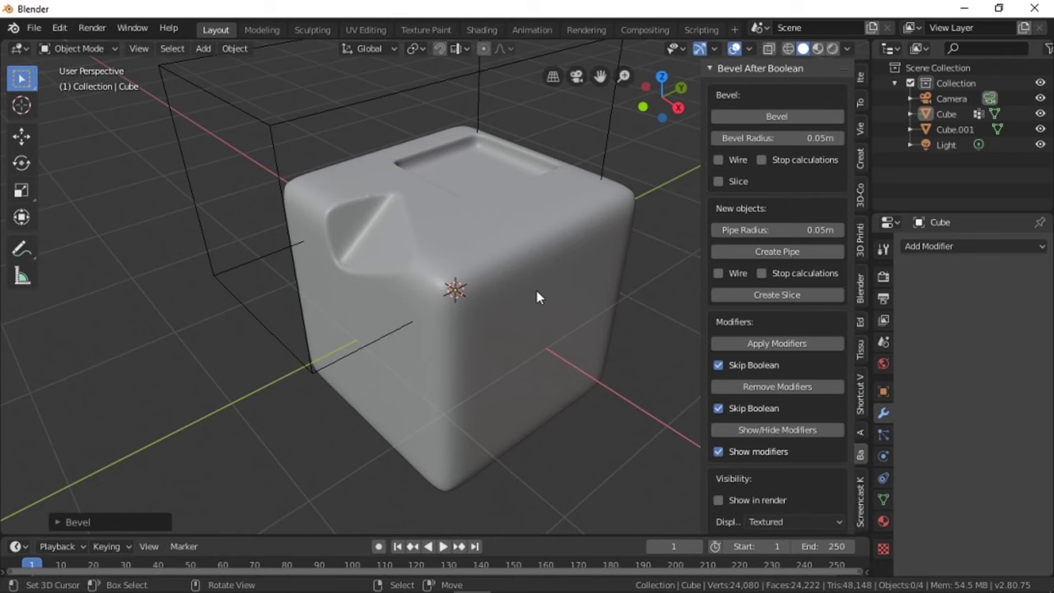
middle_click(418, 247)
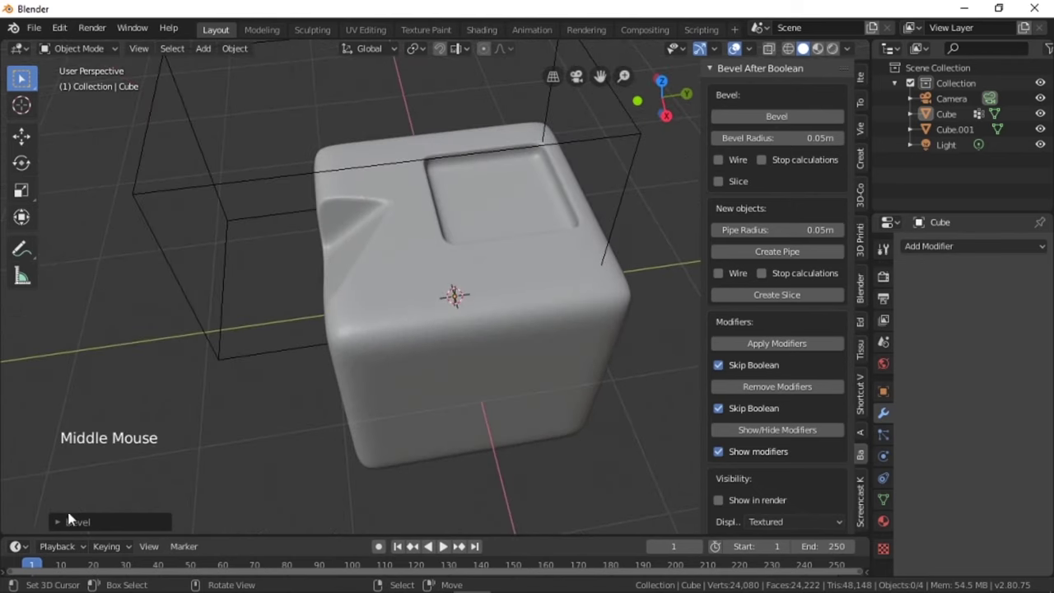
middle_click(67, 529)
Try the bevel operator's Slice option to create CubeSLICE, then switch it back off
click(68, 528)
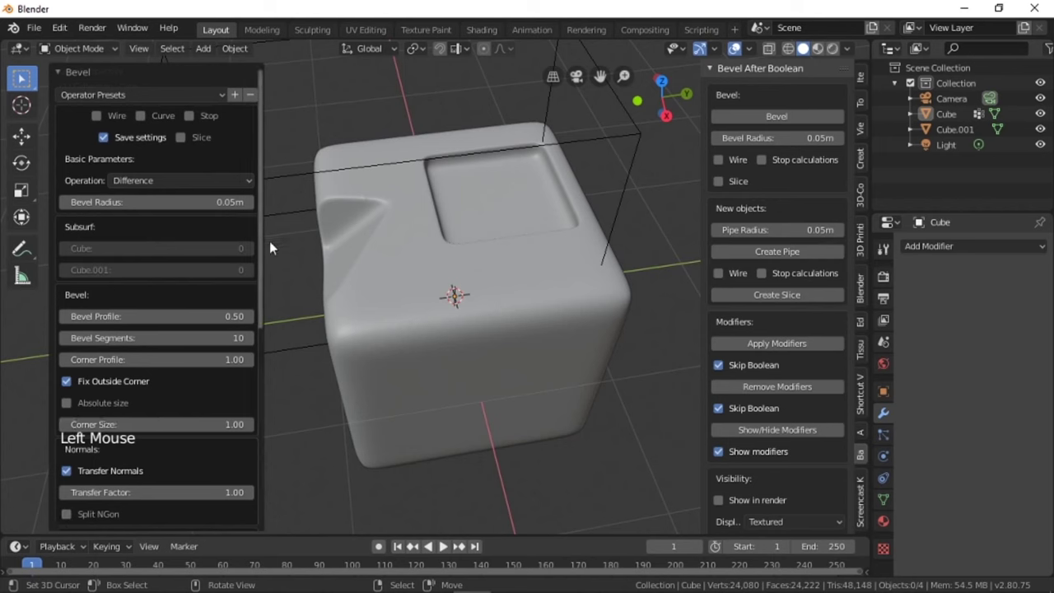
scroll(up, 3)
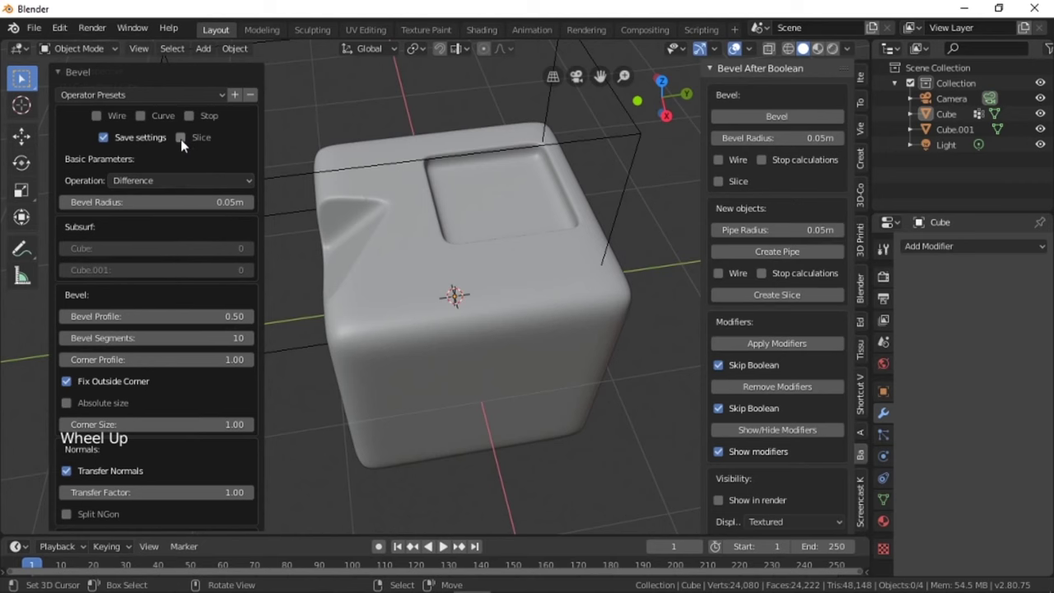
click(186, 143)
middle_click(386, 245)
scroll(up, 3)
scroll(down, 3)
middle_click(501, 230)
scroll(down, 3)
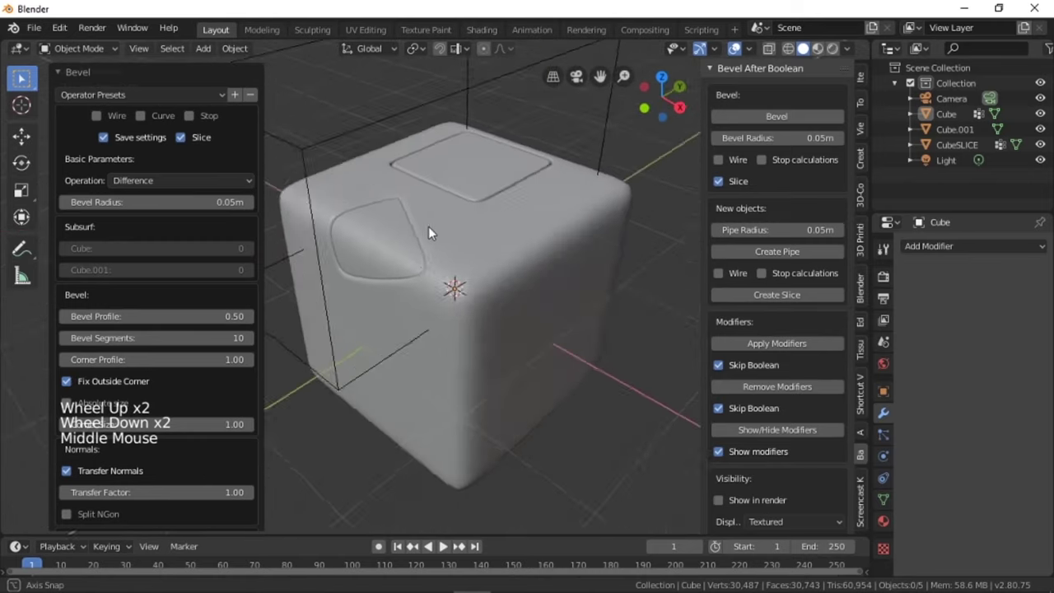
scroll(up, 3)
middle_click(417, 223)
middle_click(395, 242)
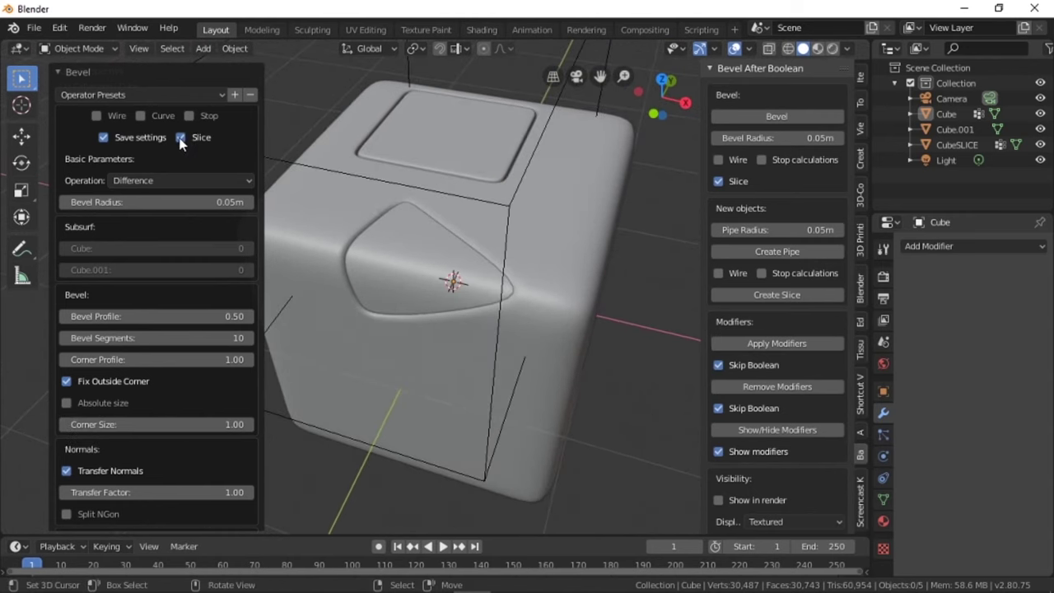
click(183, 147)
scroll(down, 3)
middle_click(414, 256)
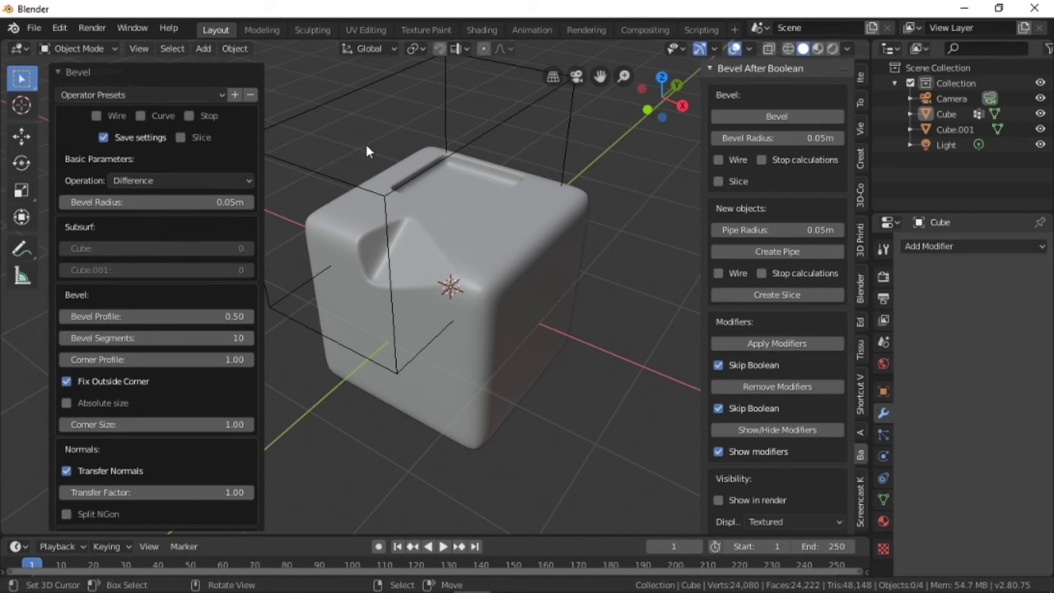
Add a UV Sphere and place it beside the bevelled cube
right_click(372, 149)
click(64, 77)
middle_click(551, 280)
right_click(455, 352)
middle_click(484, 312)
middle_click(382, 292)
middle_click(457, 284)
Give the sphere a Subdivision Surface modifier and apply it
key(shift+a)
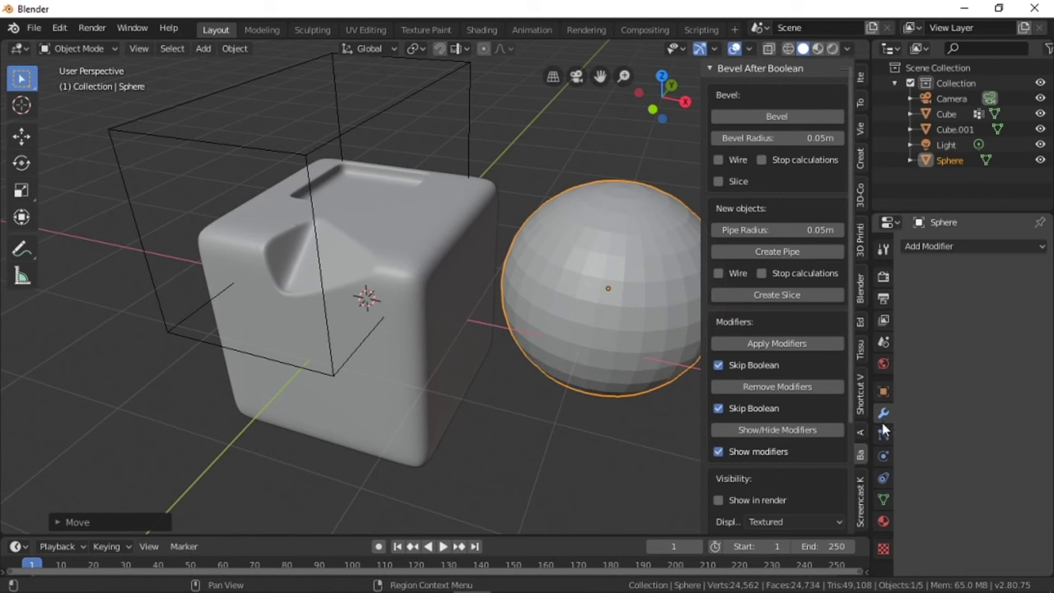
click(941, 244)
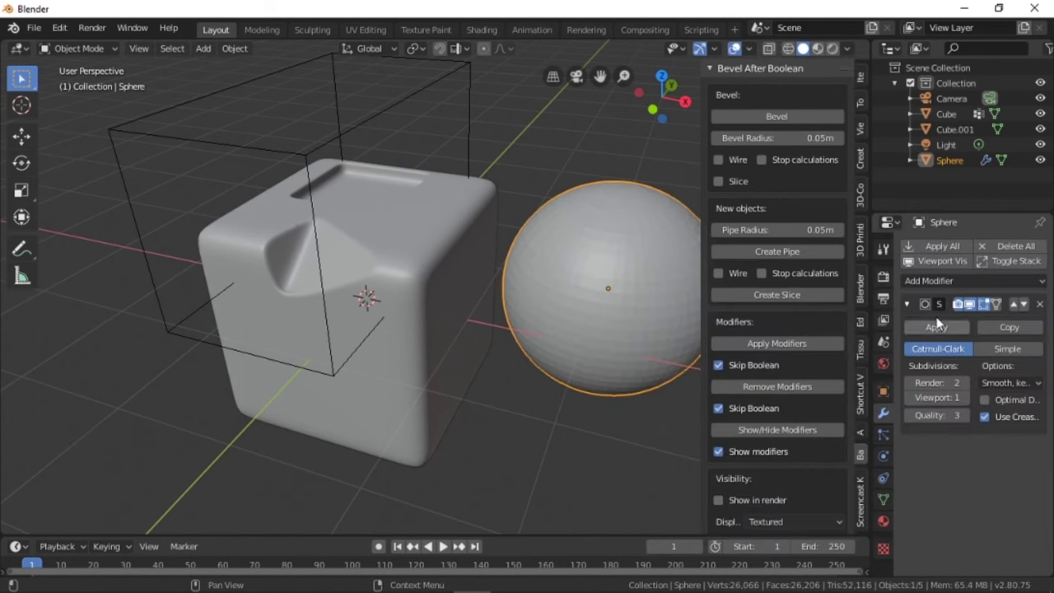
click(1032, 329)
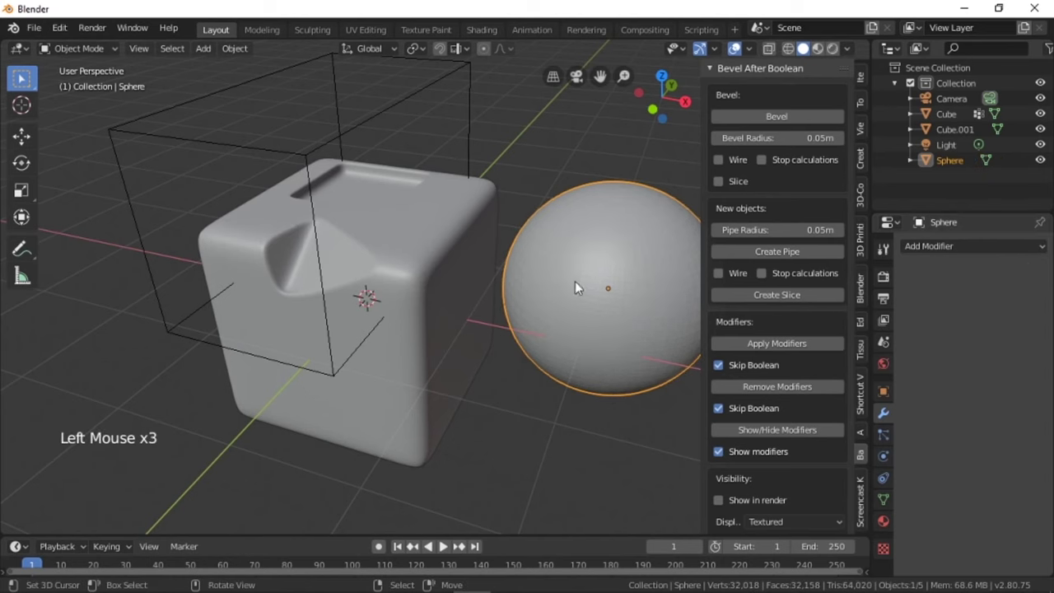
middle_click(555, 279)
Shrink the sphere into the cube's side, then duplicate its mesh in Edit Mode for a second smaller sphere
key(s)
middle_click(514, 316)
key(g)
middle_click(172, 423)
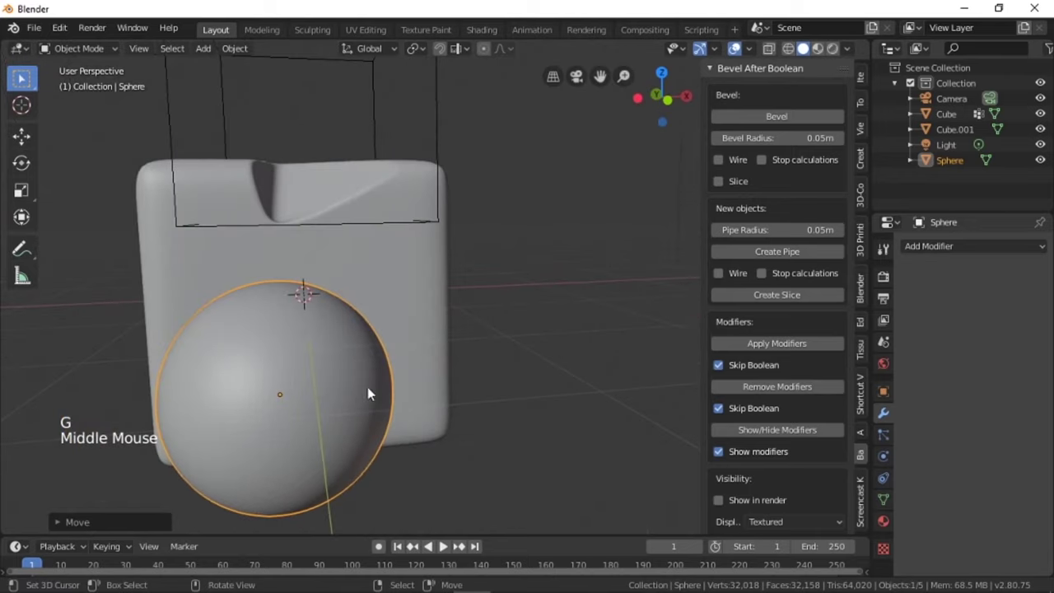
key(s)
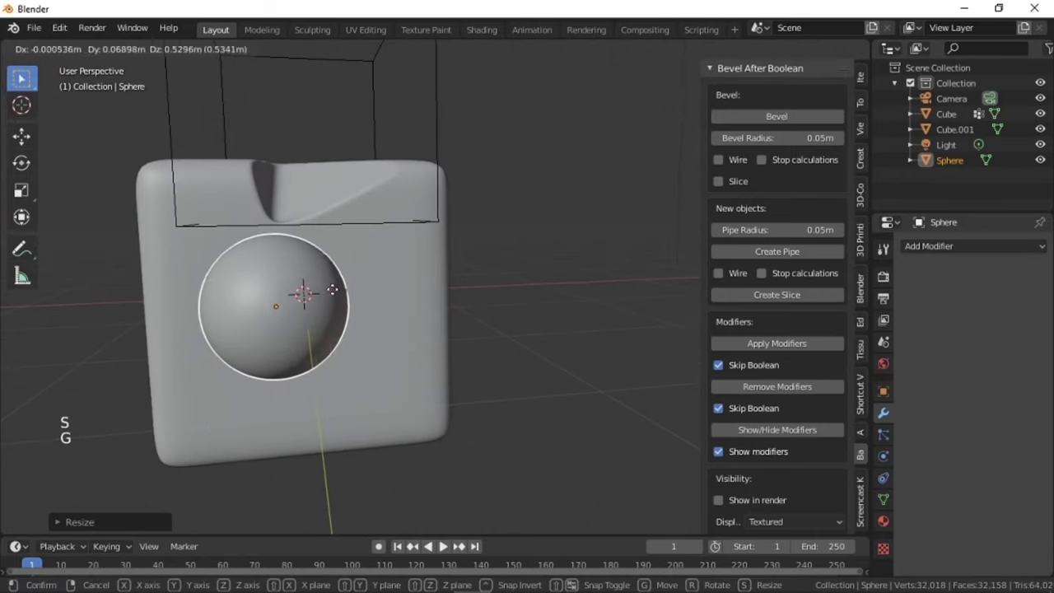
middle_click(362, 316)
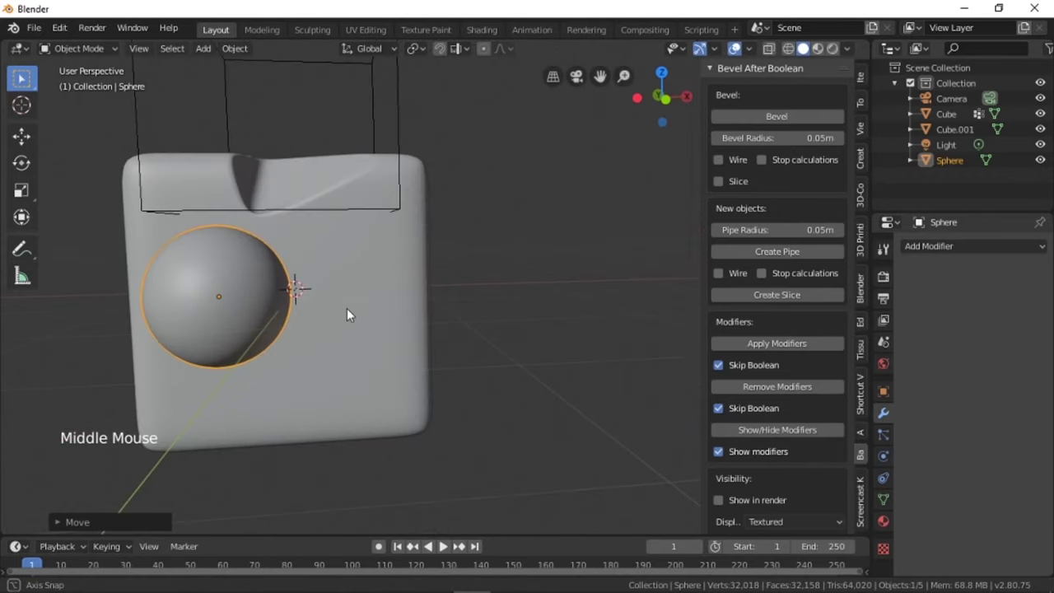
key(Tab)
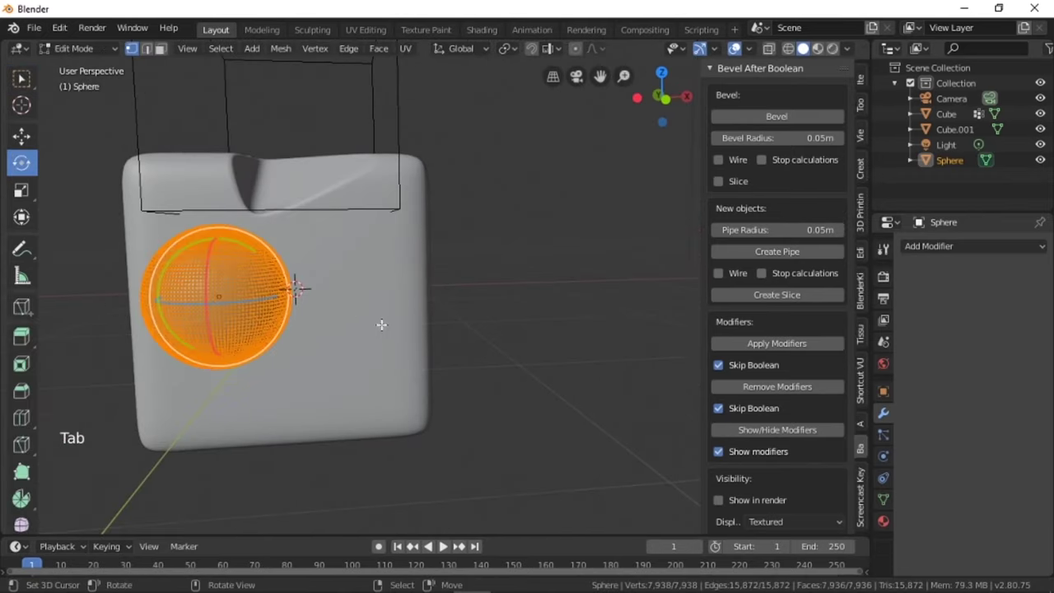
key(shift+d)
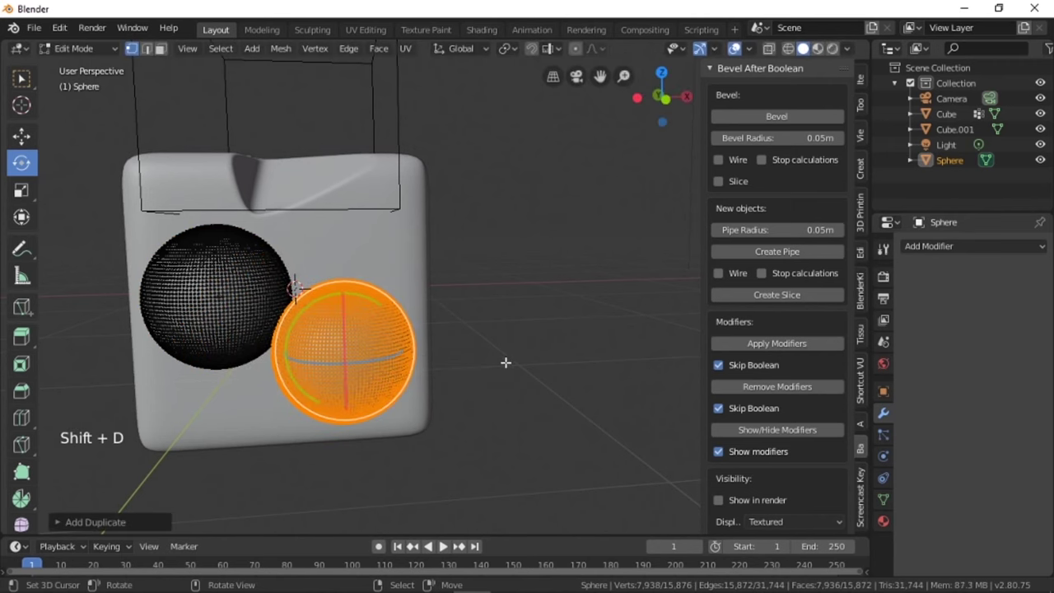
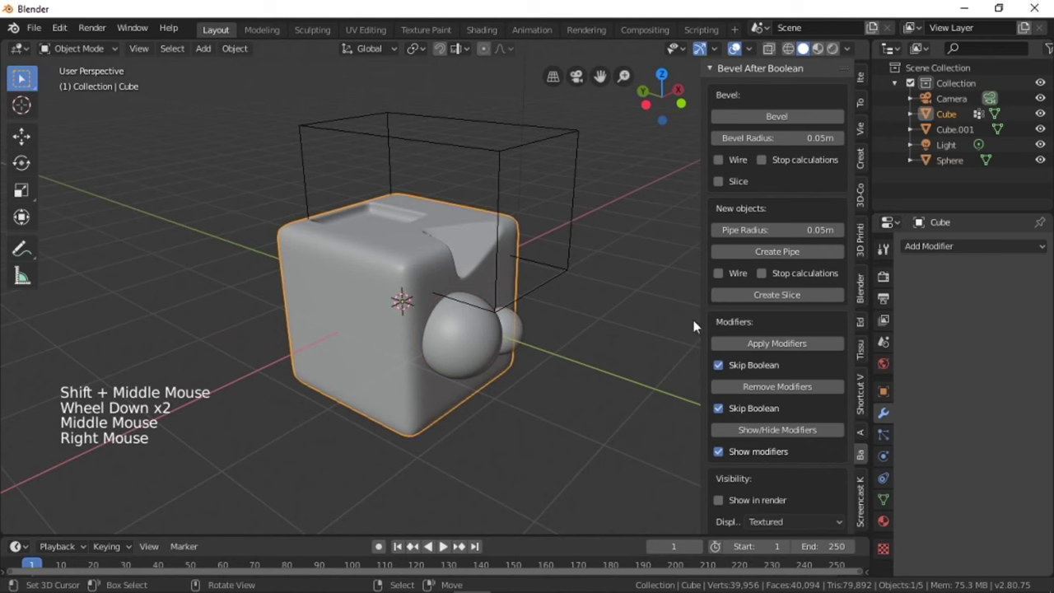
Give the Cube a Boolean Difference modifier with the Sphere object as the cutter
click(926, 249)
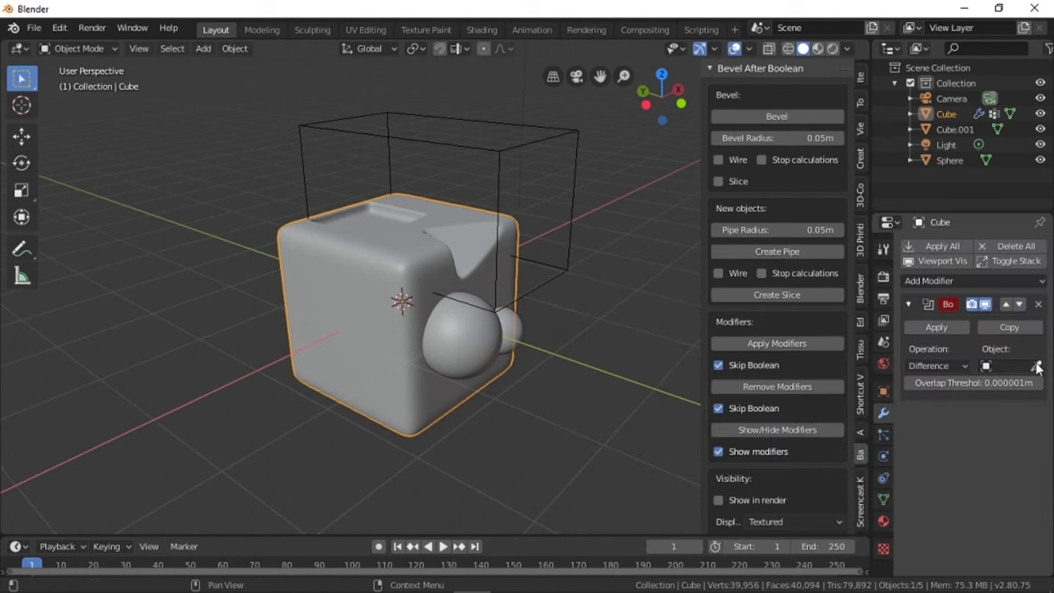
click(1041, 375)
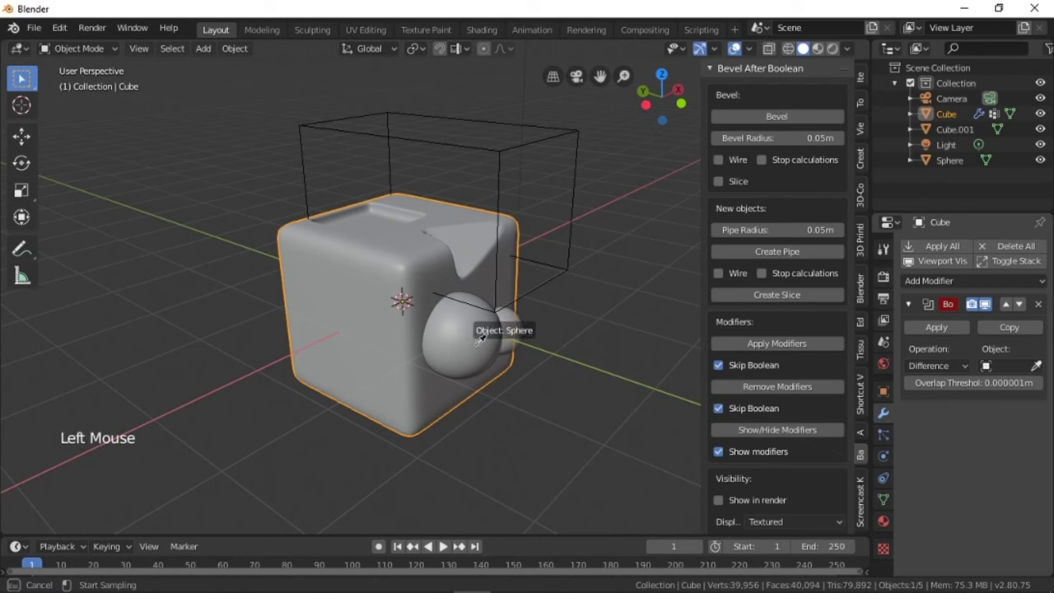
middle_click(573, 334)
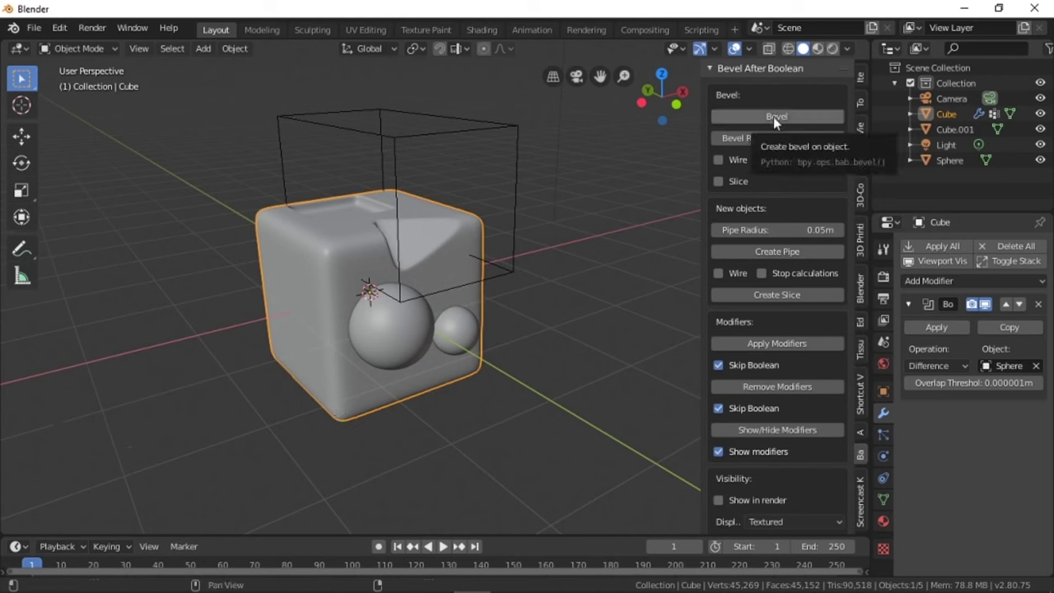
Run Bevel After Boolean again so the two spherical cavities get smoothly rounded edges
click(780, 121)
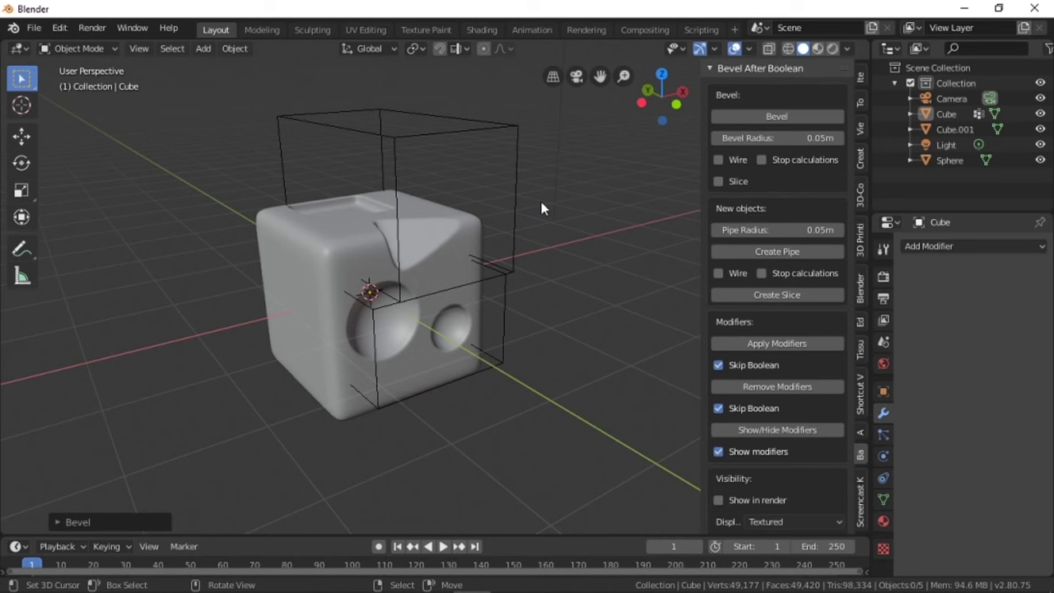
scroll(up, 3)
middle_click(444, 269)
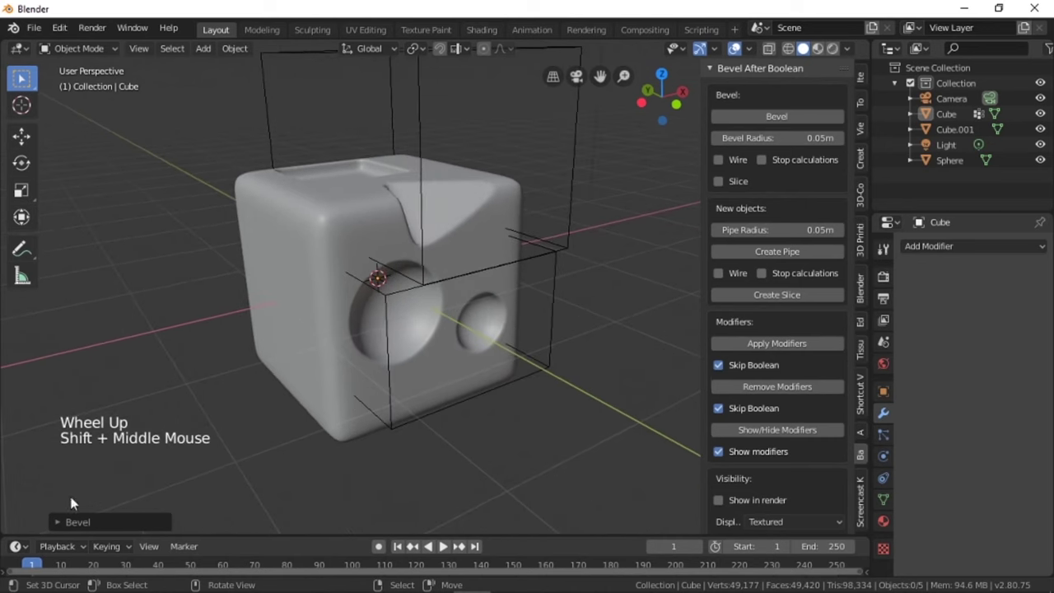
Enable Slice on the bevel so a CubeSLICE object is generated with the round cuts
click(61, 524)
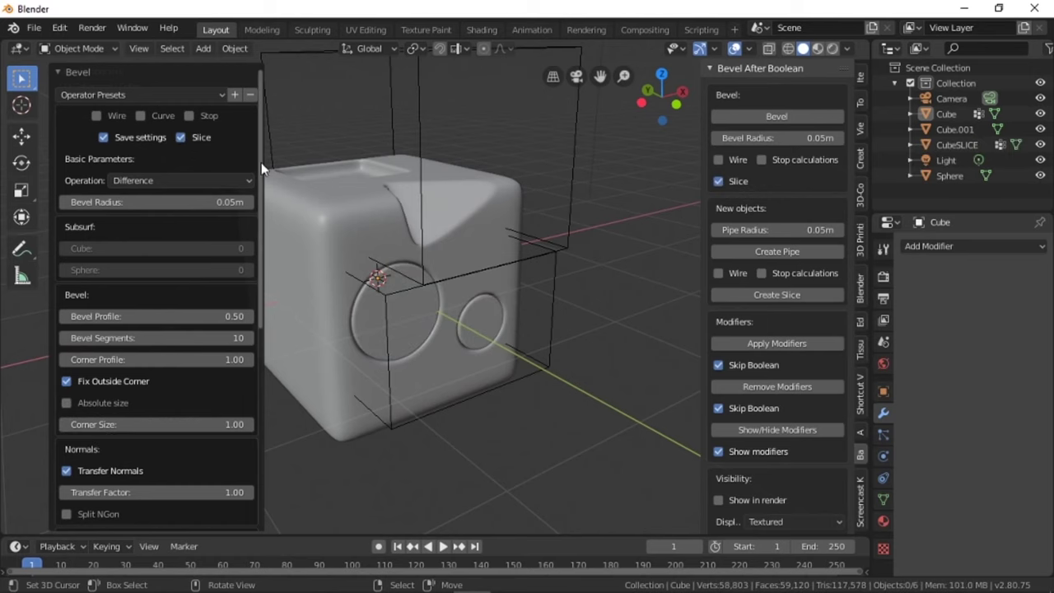
middle_click(560, 229)
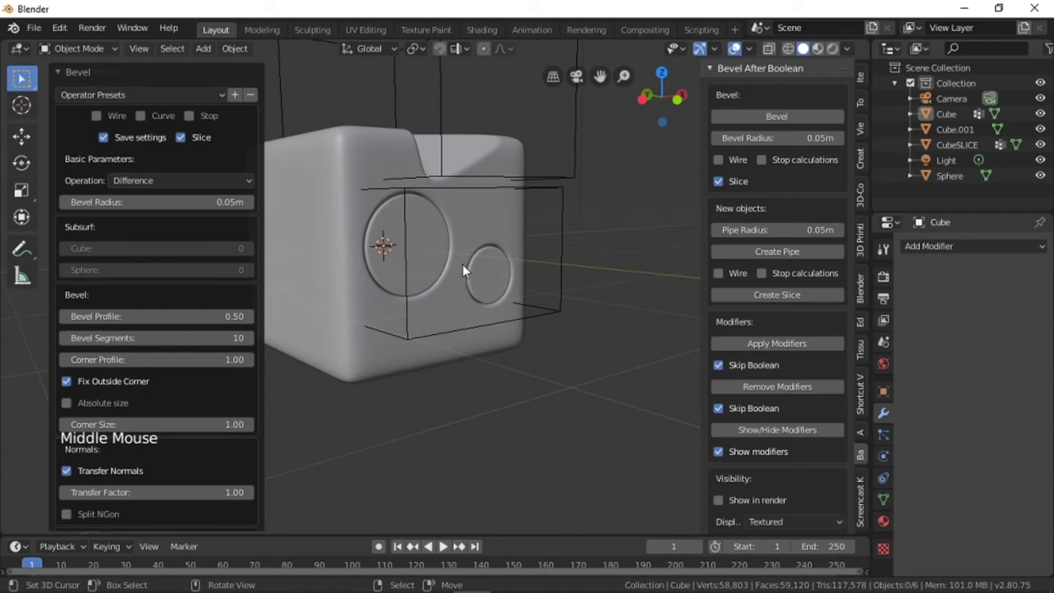
middle_click(378, 208)
middle_click(534, 264)
scroll(up, 3)
middle_click(389, 277)
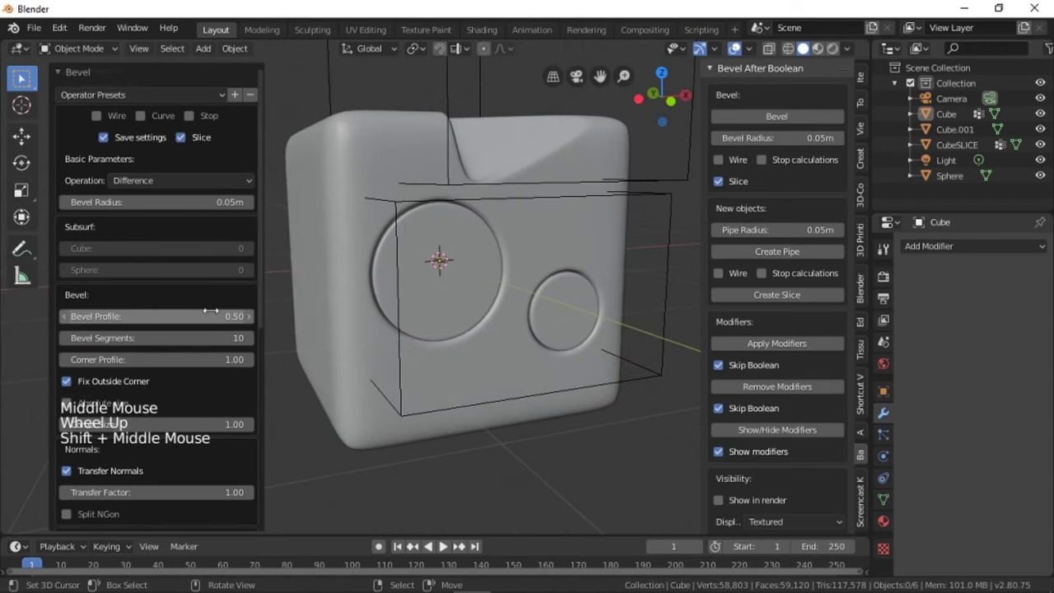
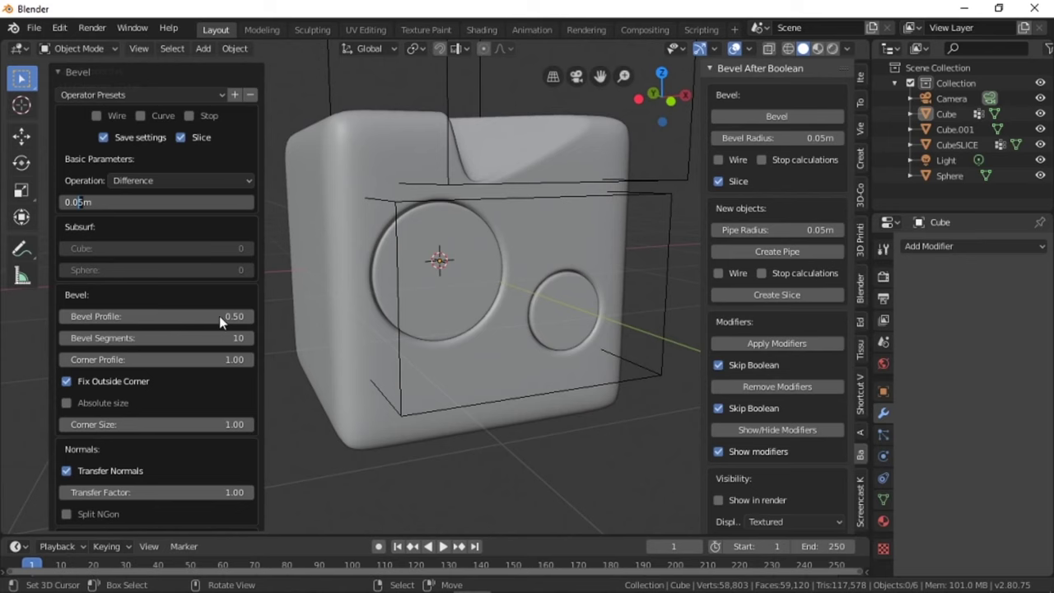
Confirm Bevel Radius 0.05 m and inspect the recomputed cube from several angles
click(225, 321)
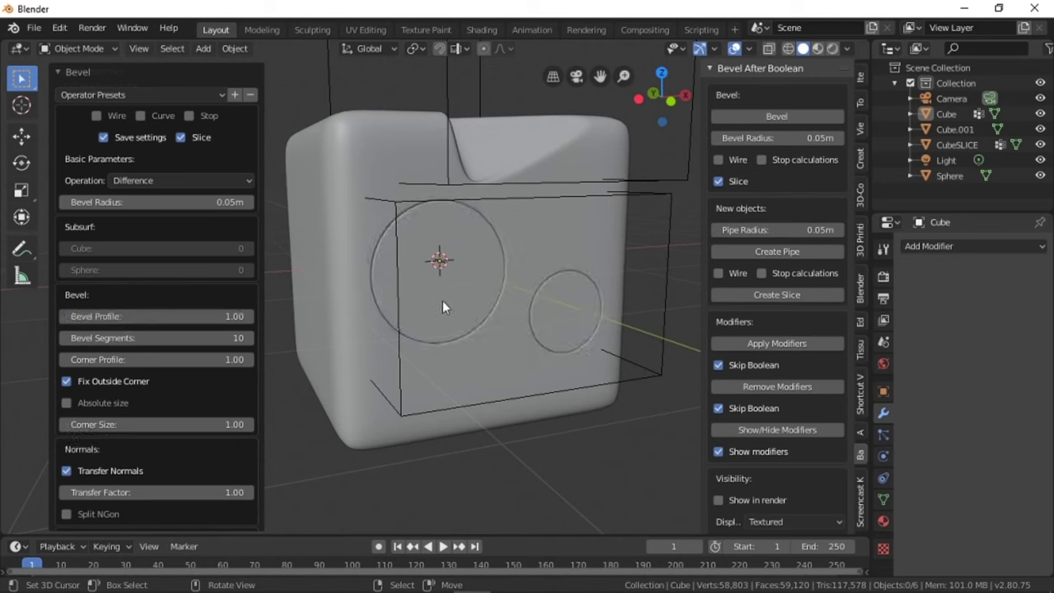
middle_click(471, 307)
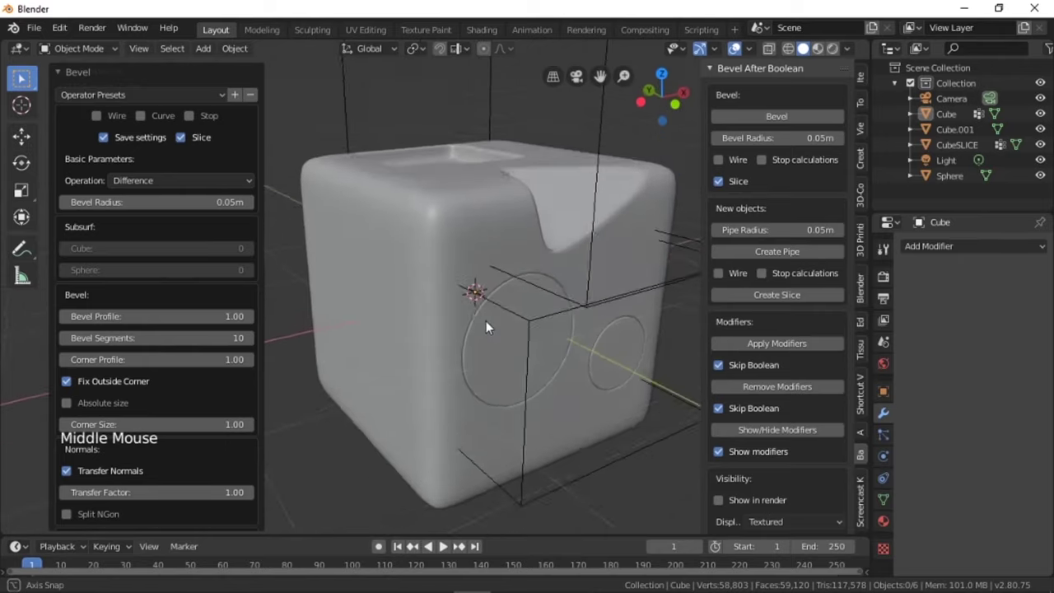
scroll(down, 3)
middle_click(484, 317)
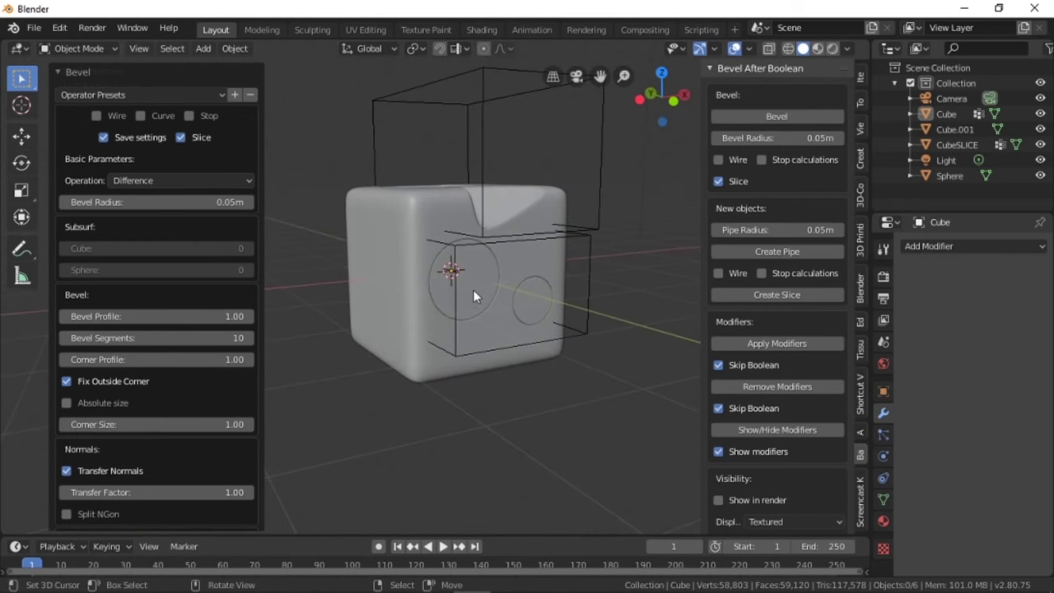
middle_click(475, 322)
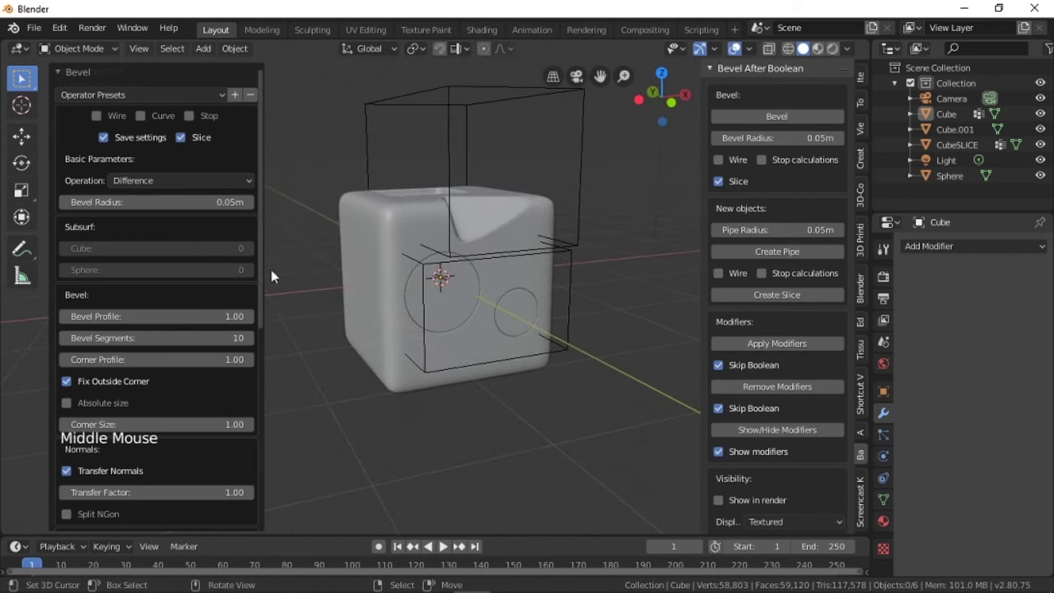
Select the CubeSLICE object in the outliner and frame it in the viewport
click(64, 79)
middle_click(447, 340)
right_click(398, 323)
middle_click(465, 324)
middle_click(539, 325)
scroll(up, 3)
middle_click(401, 316)
Move the CubeSLICE pieces out of the cube (G) to reveal the separate curved slice shapes
key(g)
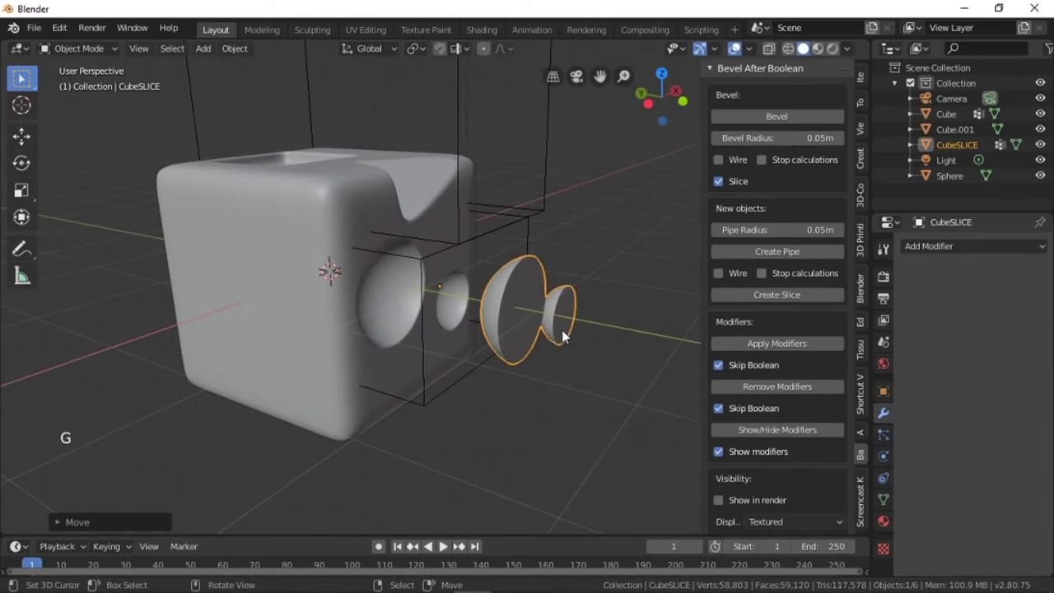
middle_click(552, 341)
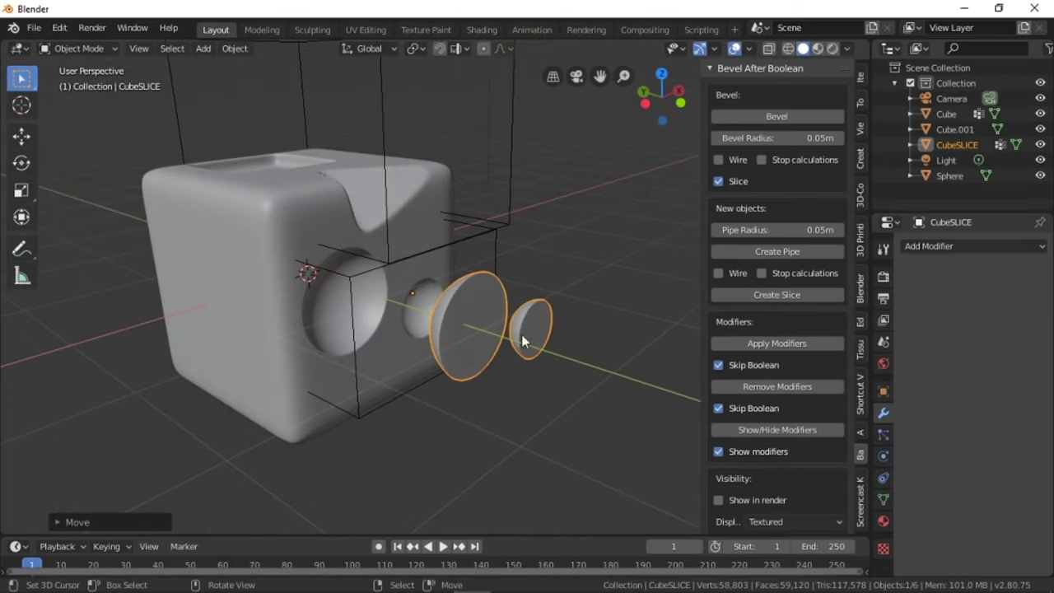
middle_click(303, 274)
middle_click(458, 267)
scroll(down, 3)
Add a Mesh Cylinder at the cube and adjust its creation settings
key(shift+a)
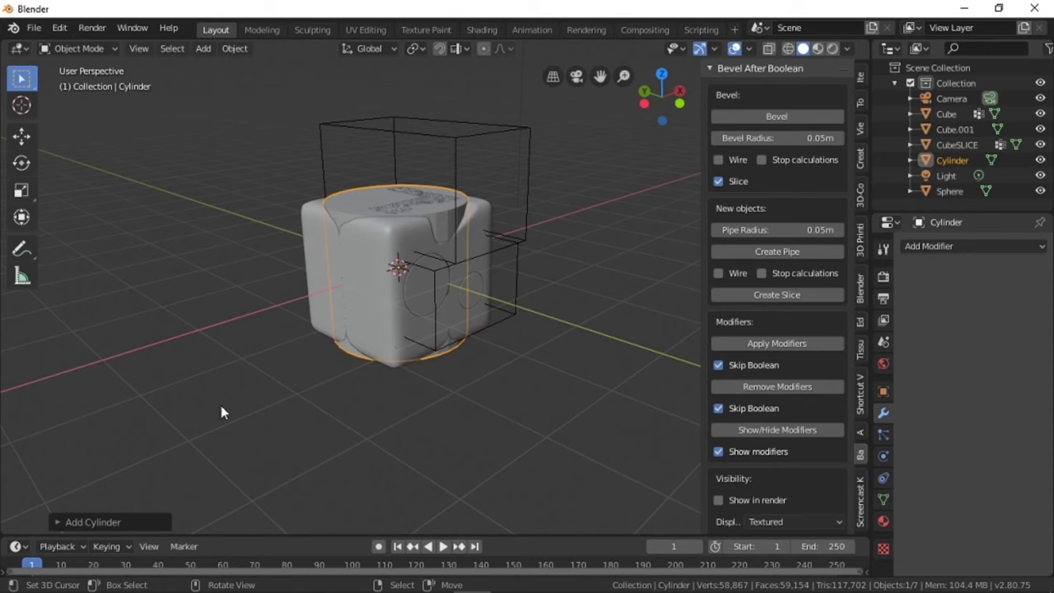
click(58, 527)
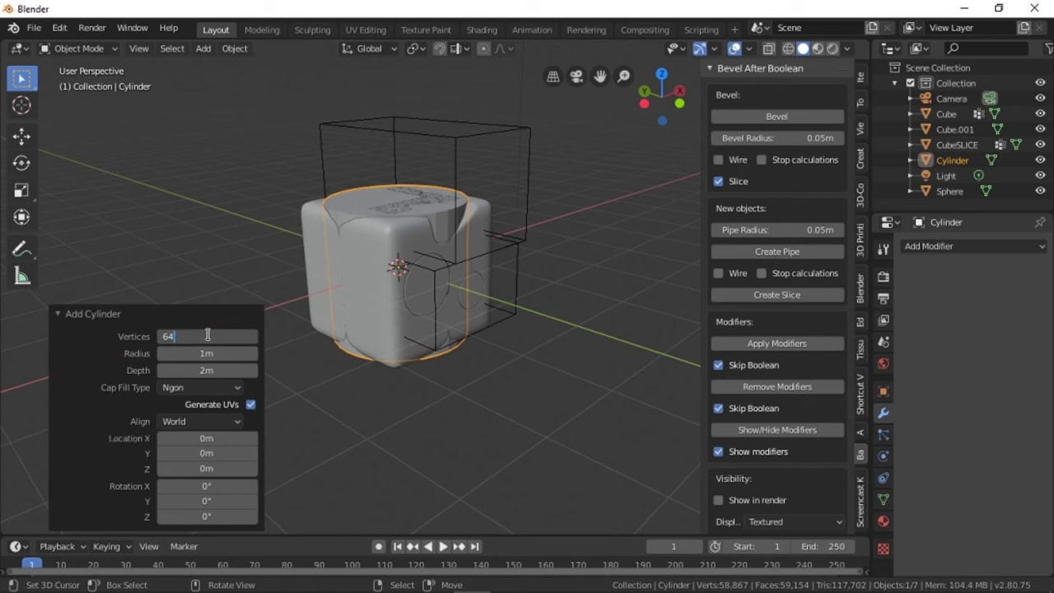
click(216, 400)
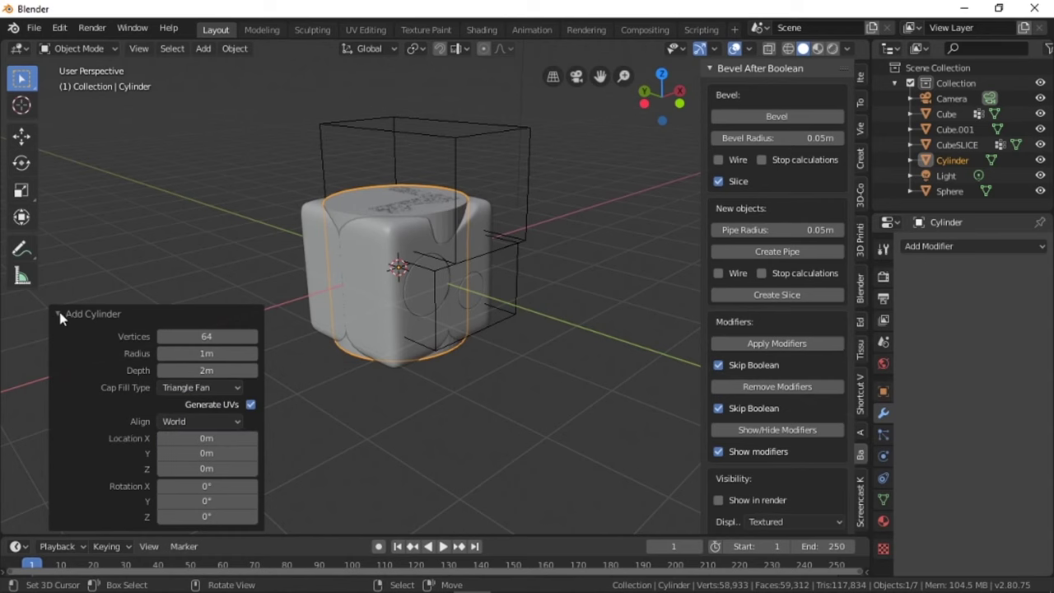
click(60, 320)
middle_click(398, 216)
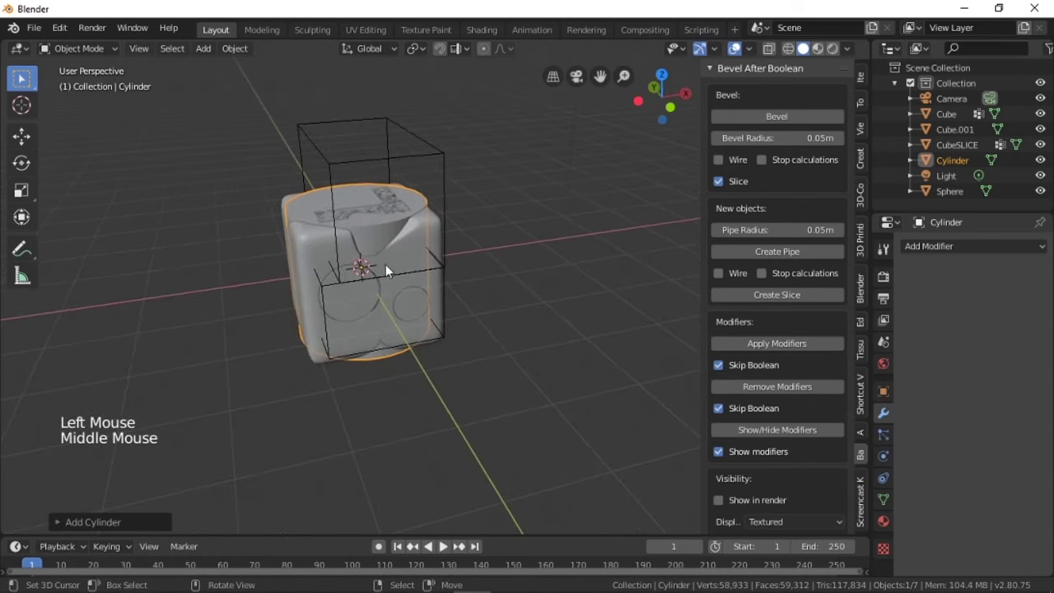
Shrink the cylinder and begin stretching it along a single axis with the scale gizmo
click(25, 168)
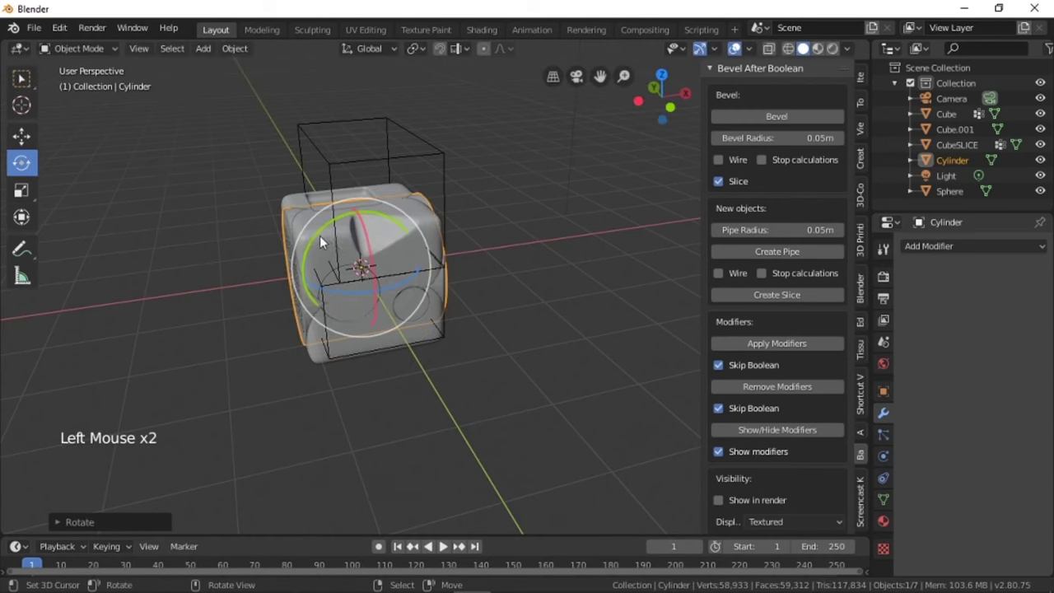
key(s)
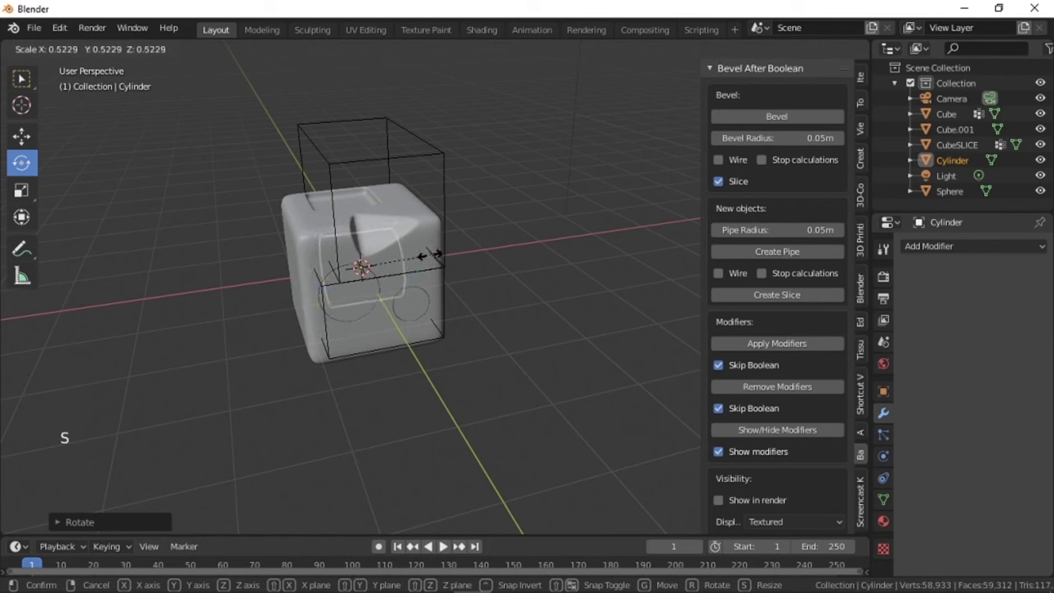
click(27, 199)
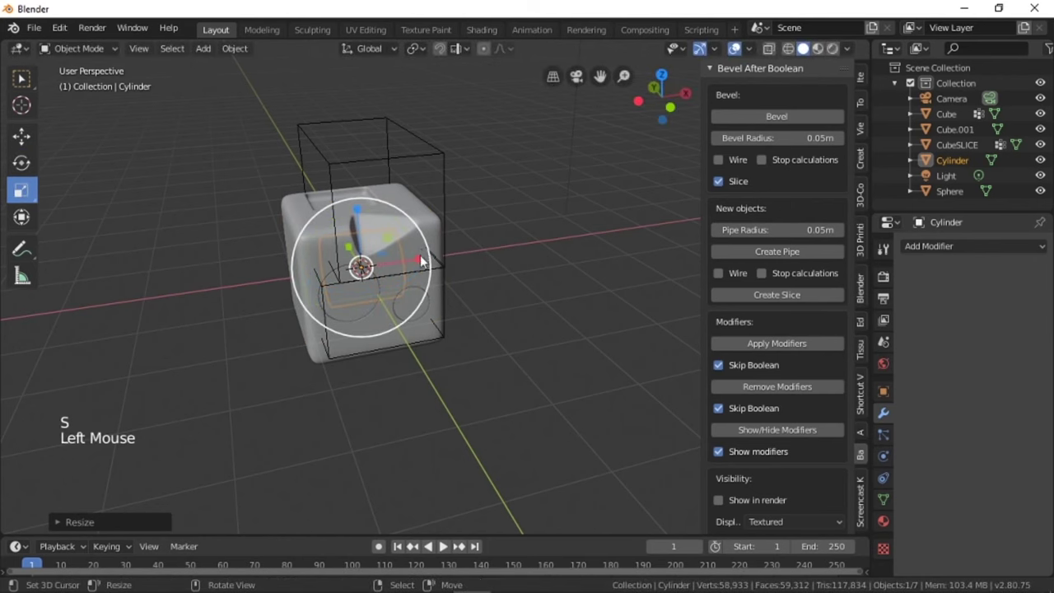
click(340, 303)
middle_click(340, 303)
key(s)
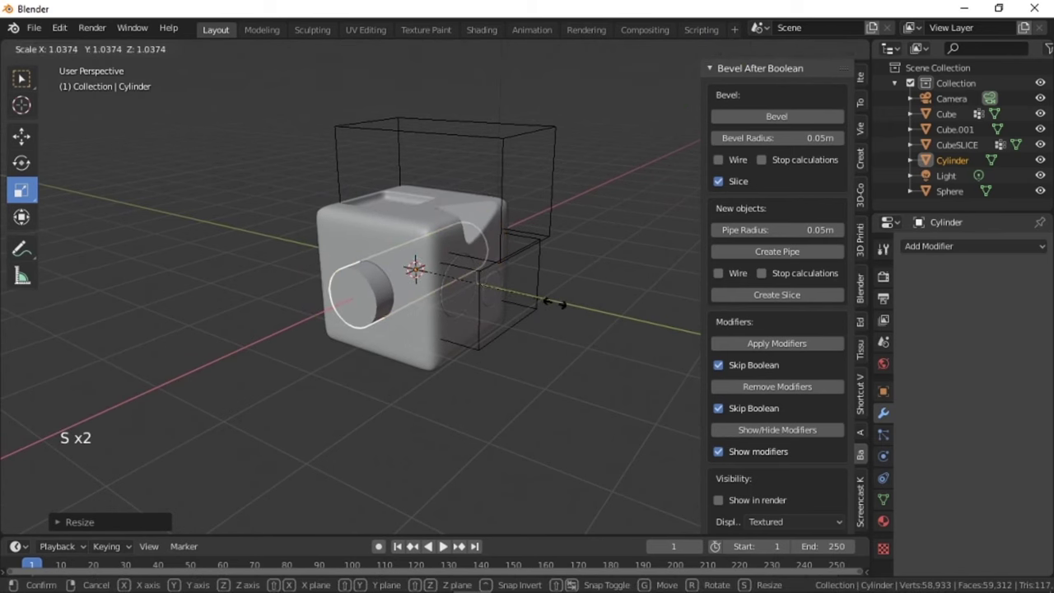
Stretch the cylinder into a long rod poking through both sides of the rounded cube
middle_click(452, 319)
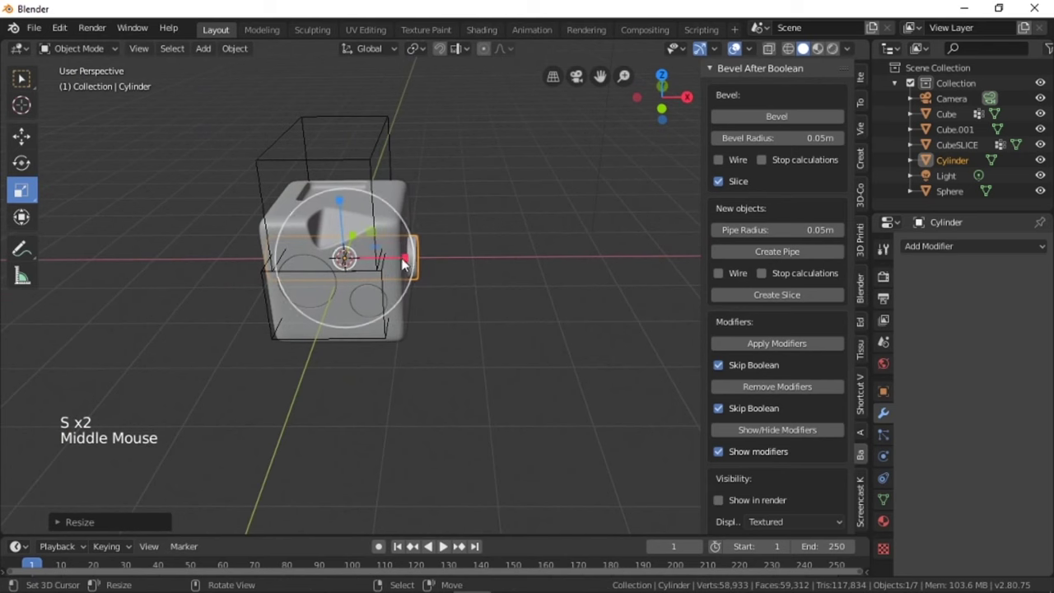
click(410, 262)
scroll(up, 3)
middle_click(314, 276)
middle_click(363, 312)
middle_click(378, 262)
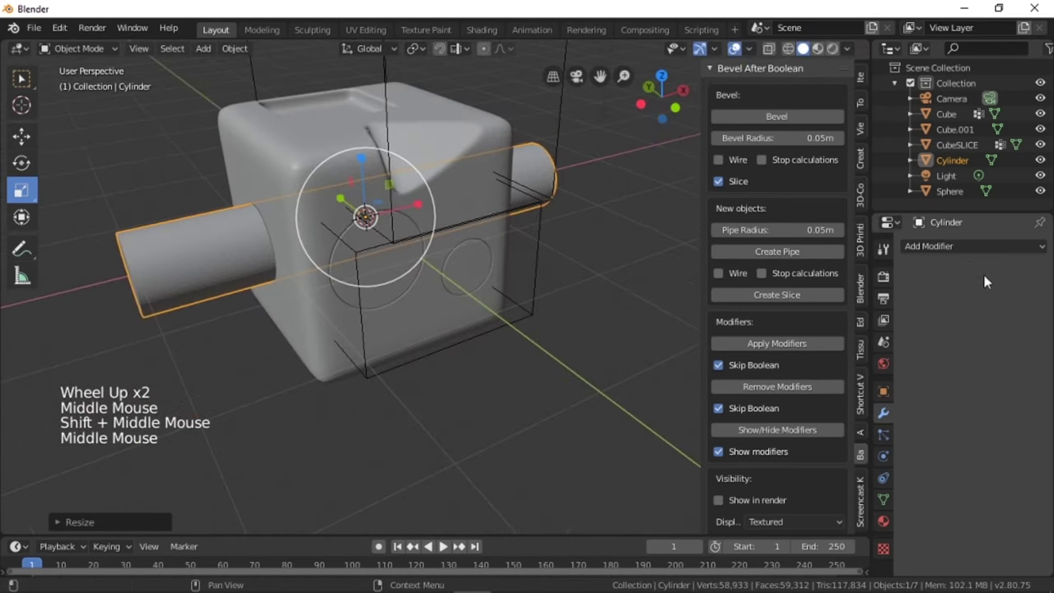